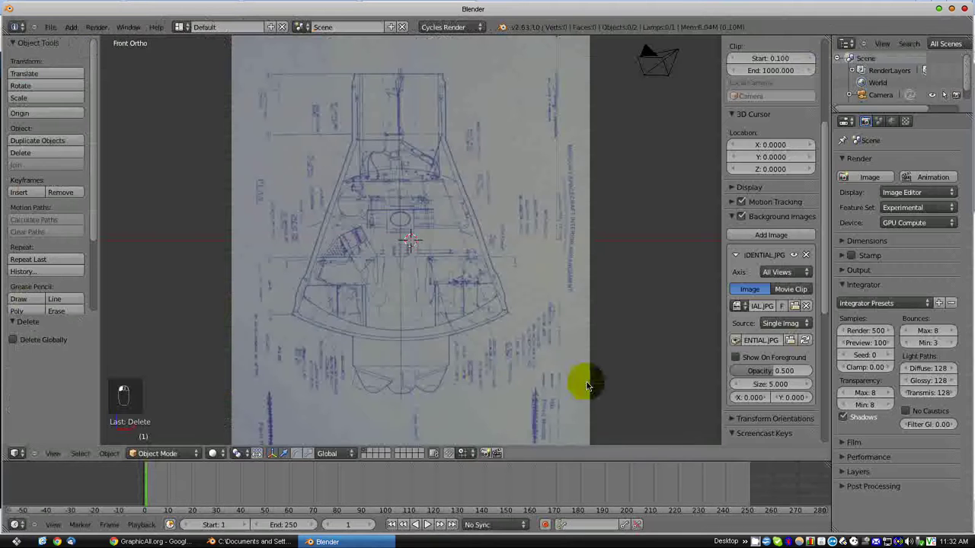
Step: Raise the blueprint background image opacity to 0.712 and set its X offset to 0.300
{"action": "left_click_drag", "start_coordinate": [810, 391], "coordinate": [782, 371]}
{"action": "left_click_drag", "start_coordinate": [530, 319], "coordinate": [517, 309]}
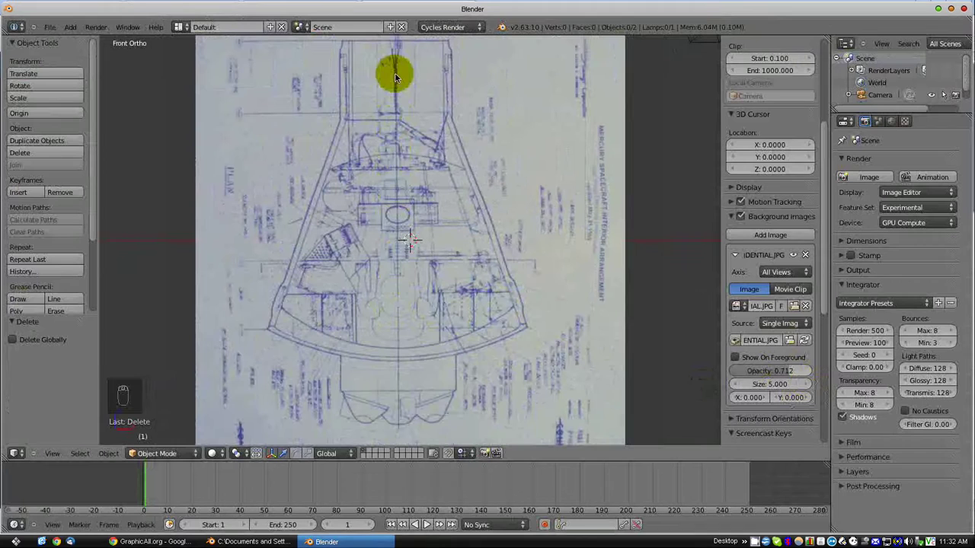
{"action": "middle_click", "coordinate": [383, 212]}
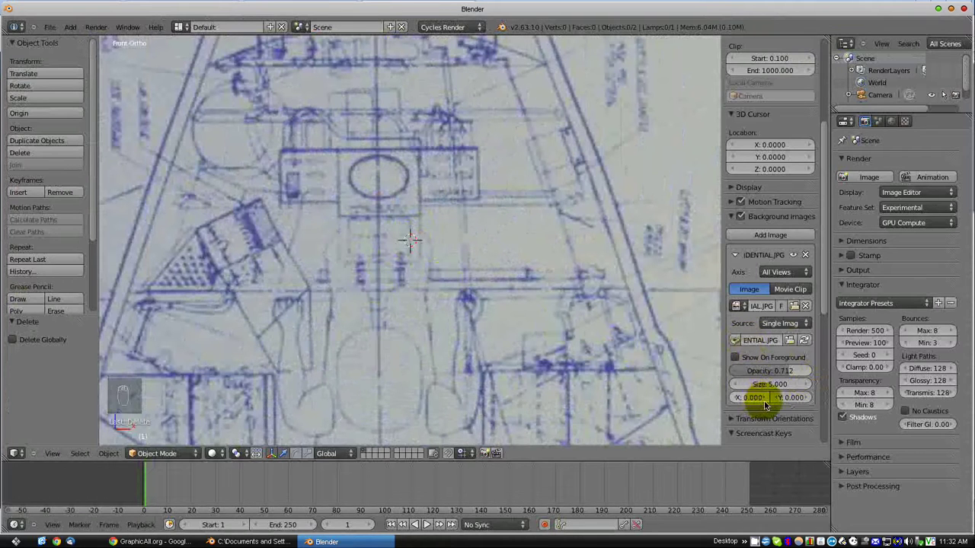
{"action": "left_click", "coordinate": [757, 399]}
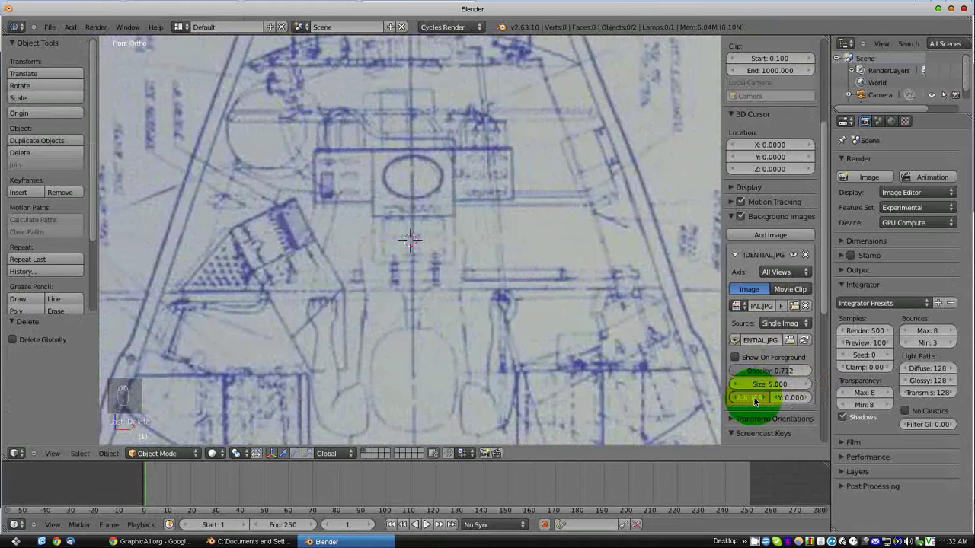
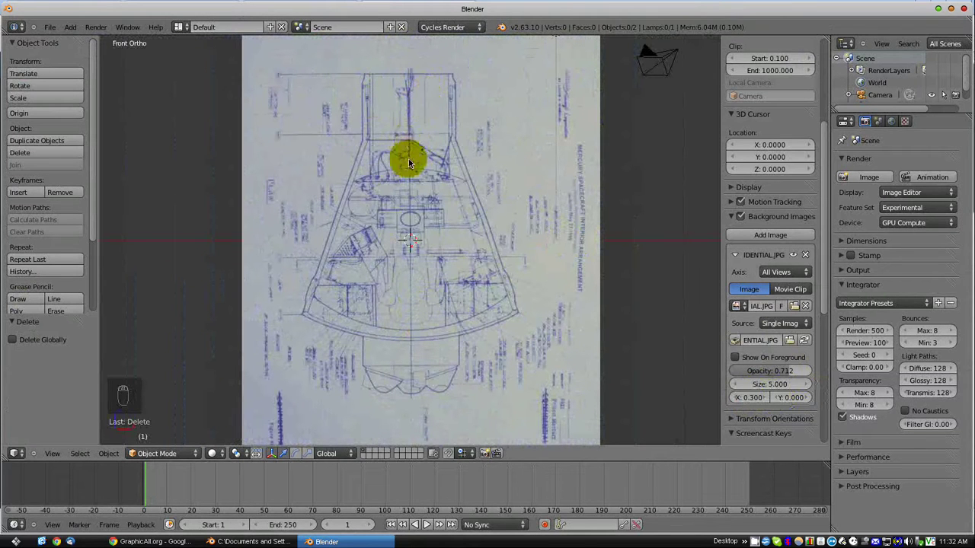
{"action": "left_click_drag", "start_coordinate": [428, 195], "coordinate": [424, 260]}
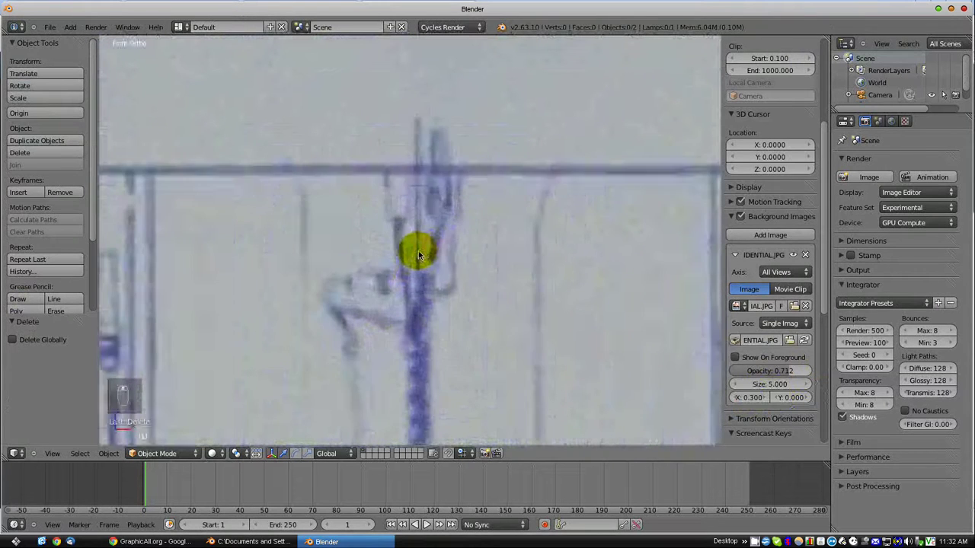
{"action": "left_click_drag", "start_coordinate": [456, 355], "coordinate": [535, 321]}
Step: Add a plane, rotate it 90° on X to face the front view, and enter Edit Mode
{"action": "key", "text": "shift+a"}
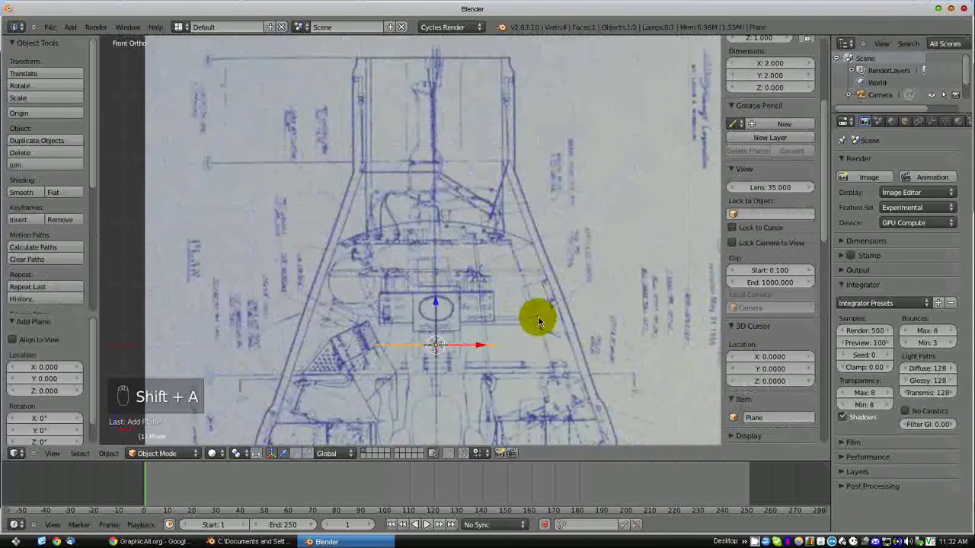
{"action": "key", "text": "r"}
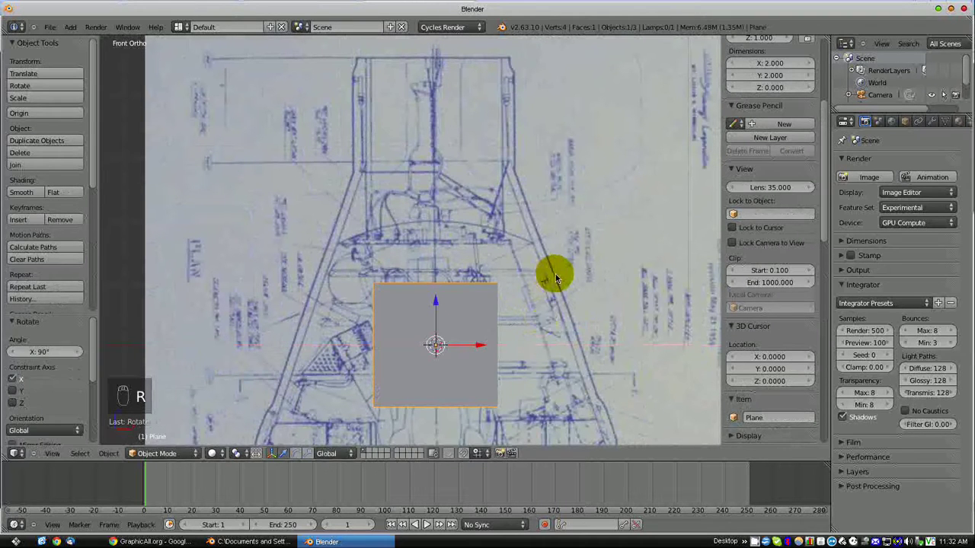
{"action": "key", "text": "Tab"}
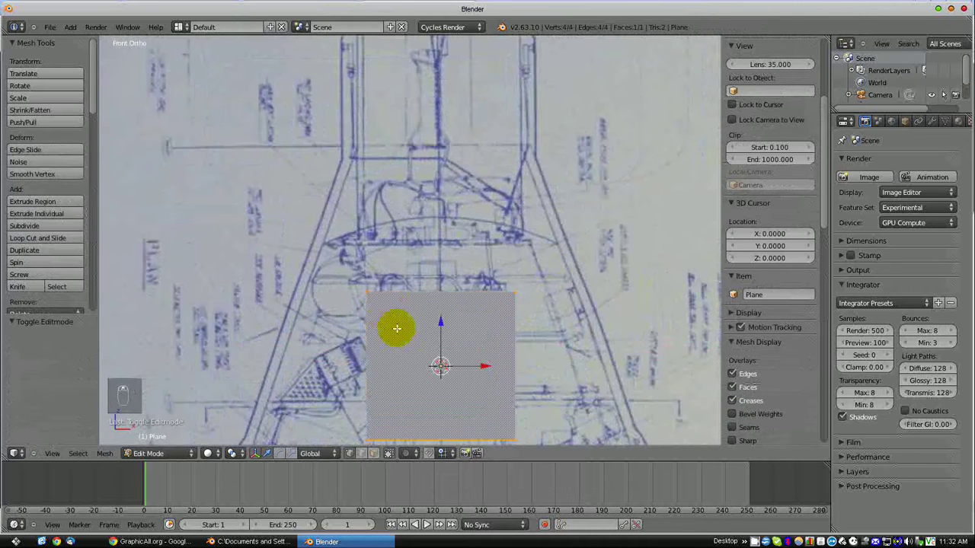
{"action": "key", "text": "a"}
Step: Delete two vertices and move the remaining edge up along the capsule's right side
{"action": "key", "text": "b"}
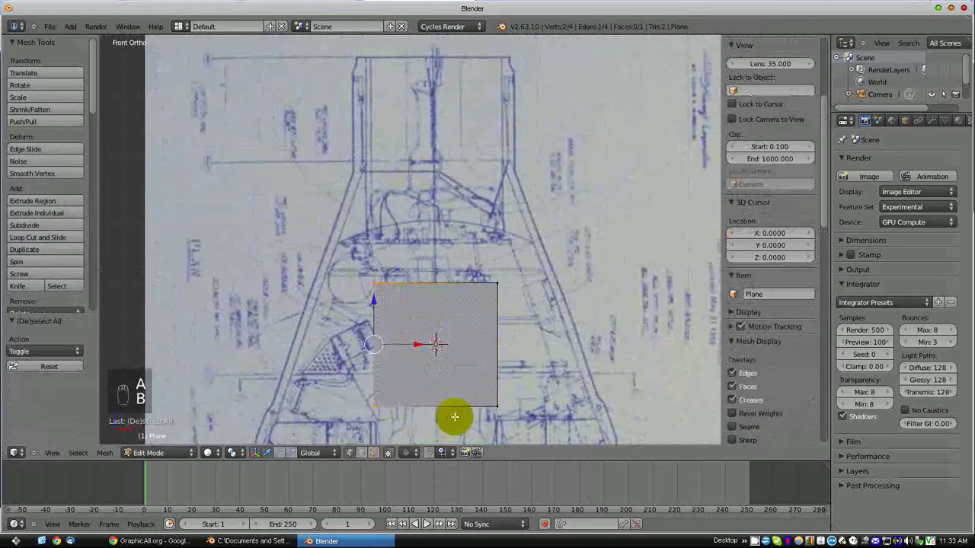
{"action": "key", "text": "Delete"}
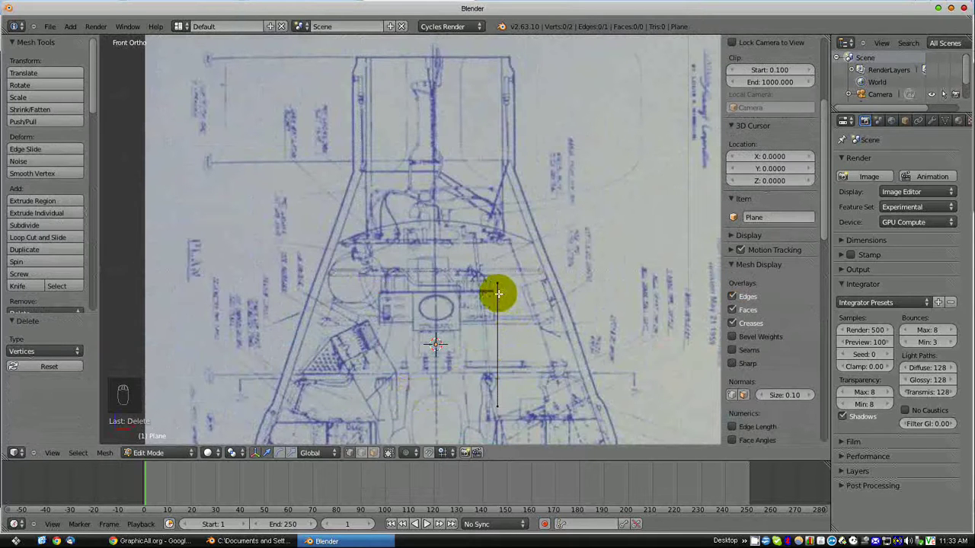
{"action": "key", "text": "b"}
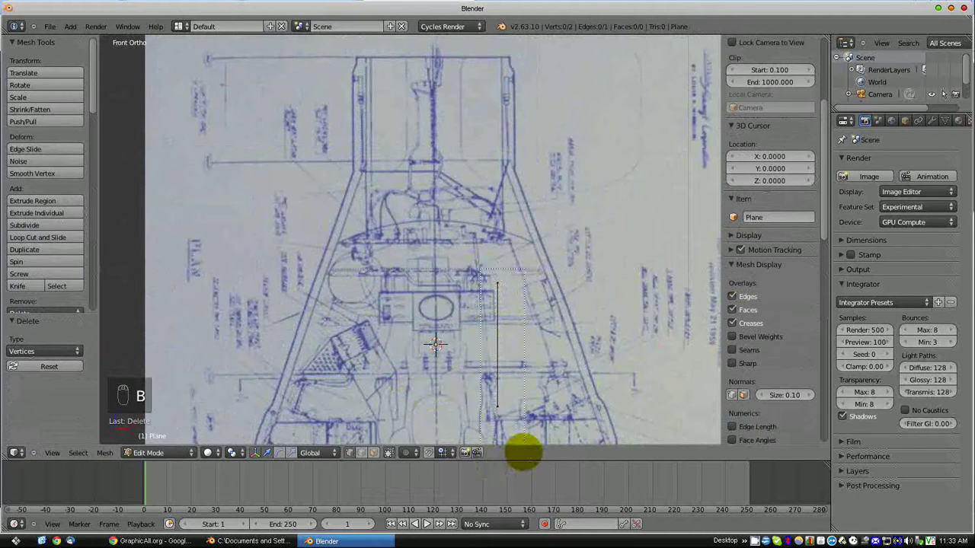
{"action": "key", "text": "g"}
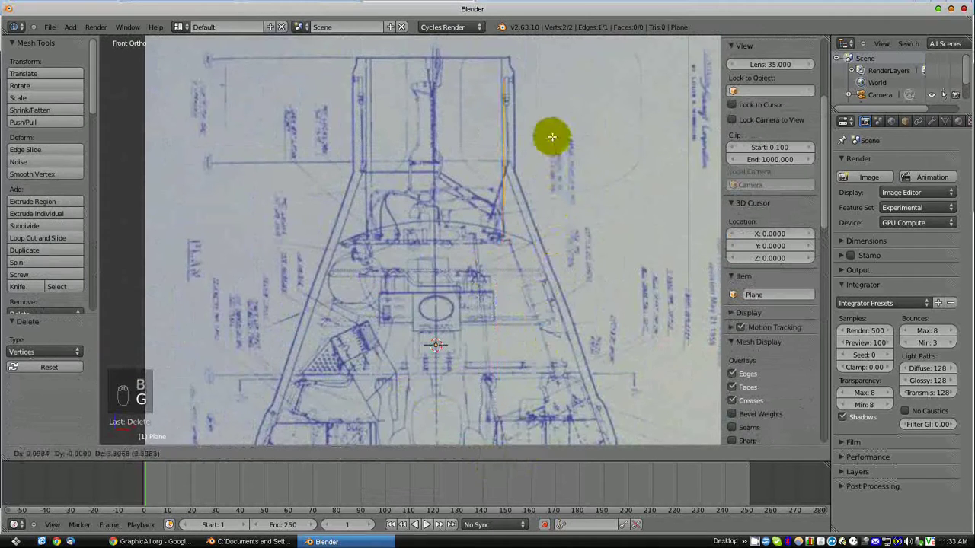
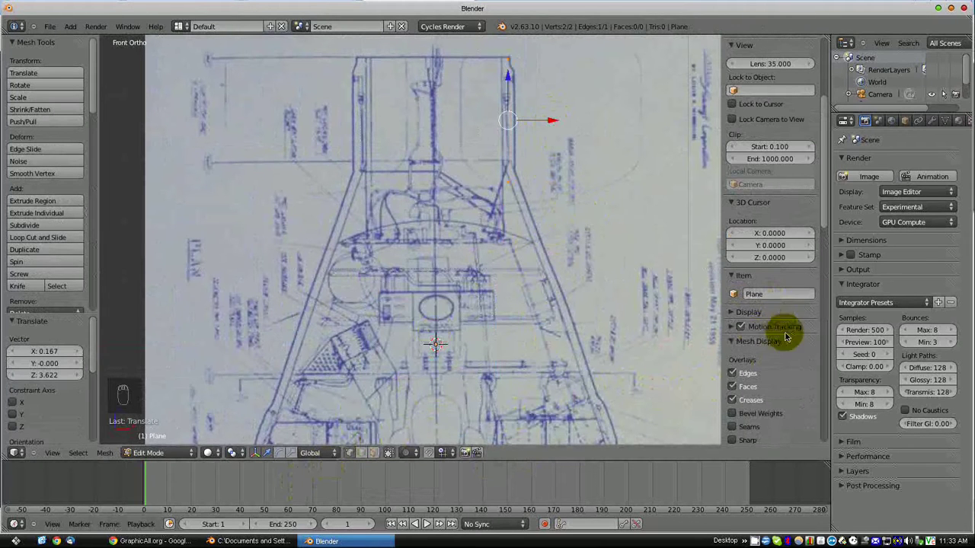
Step: Dim the blueprint background opacity down to 0.326
{"action": "left_click_drag", "start_coordinate": [829, 235], "coordinate": [798, 360]}
{"action": "left_click_drag", "start_coordinate": [783, 364], "coordinate": [771, 363]}
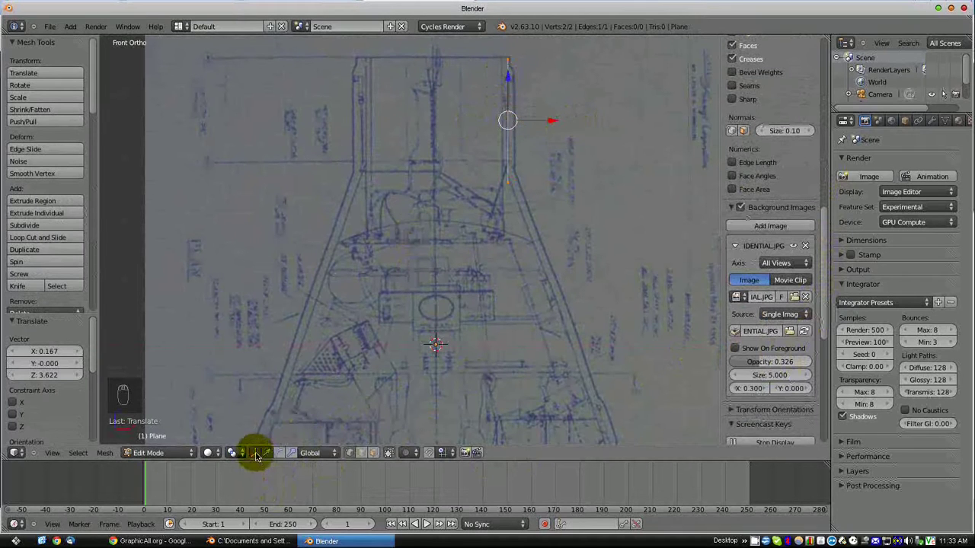
{"action": "left_click_drag", "start_coordinate": [259, 452], "coordinate": [533, 367]}
{"action": "key", "text": "a"}
{"action": "key", "text": "b"}
Step: Snap the top vertex onto the capsule's top-right corner and extrude a vertex toward the centre line
{"action": "key", "text": "g"}
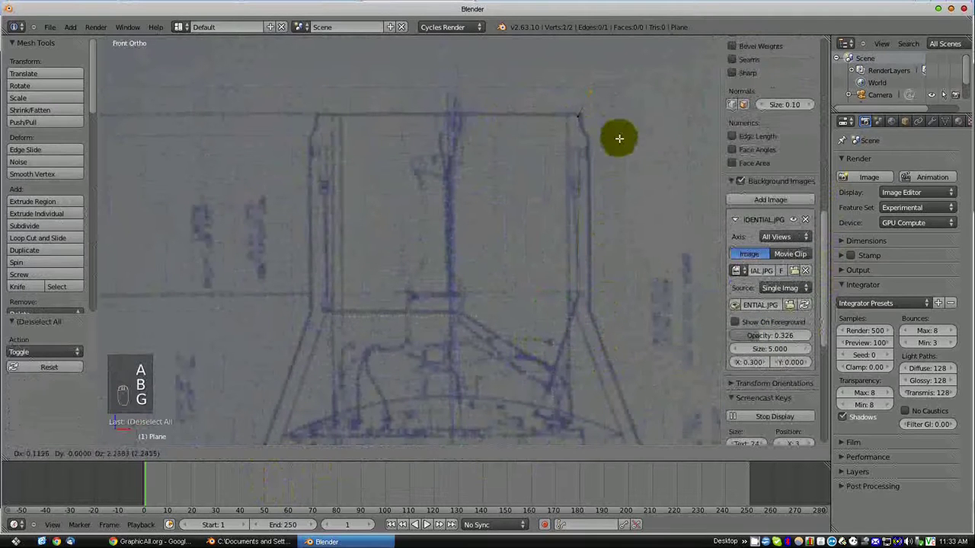
{"action": "middle_click", "coordinate": [616, 183]}
{"action": "key", "text": "g"}
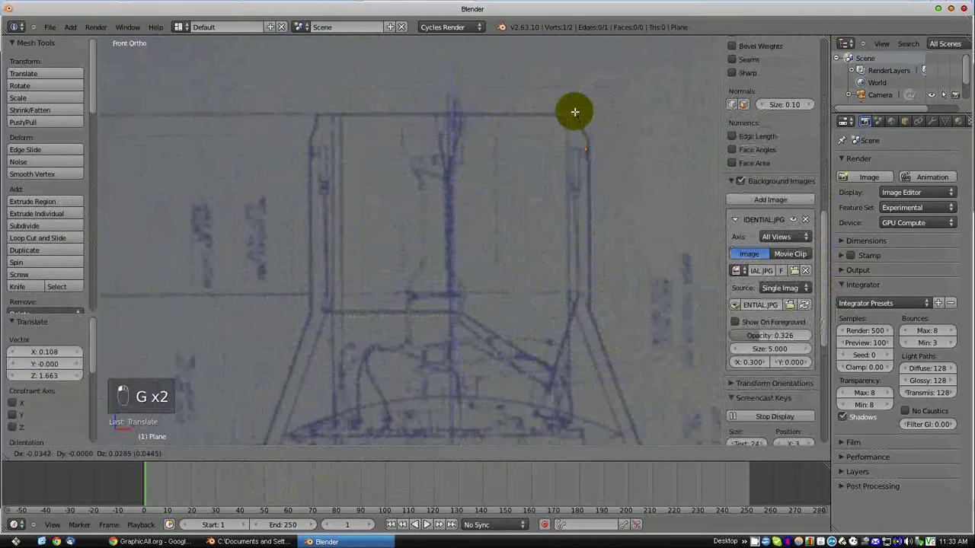
{"action": "key", "text": "b"}
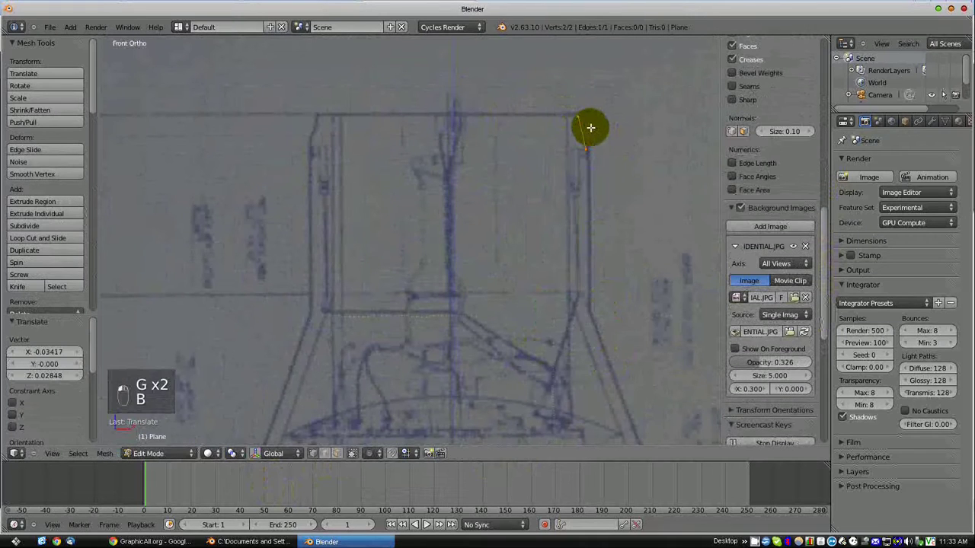
{"action": "key", "text": "g"}
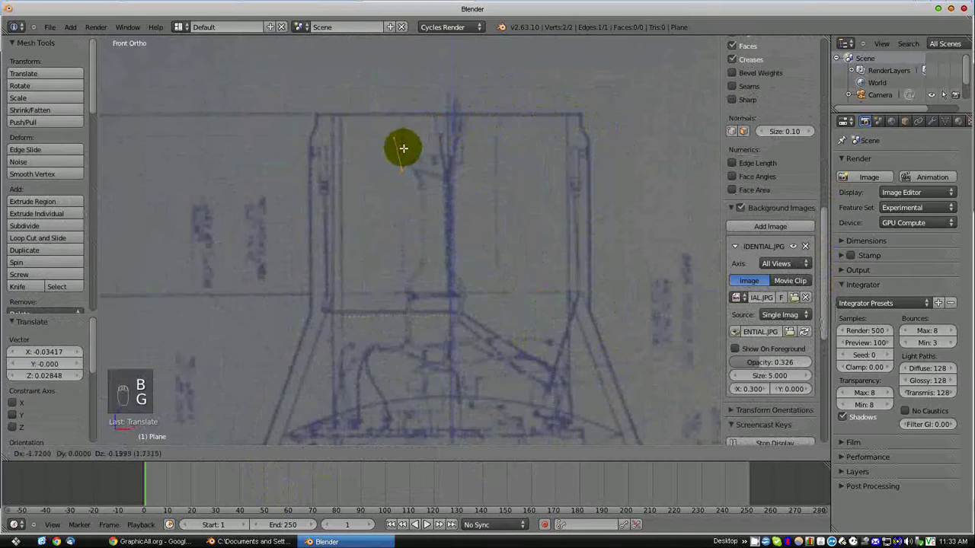
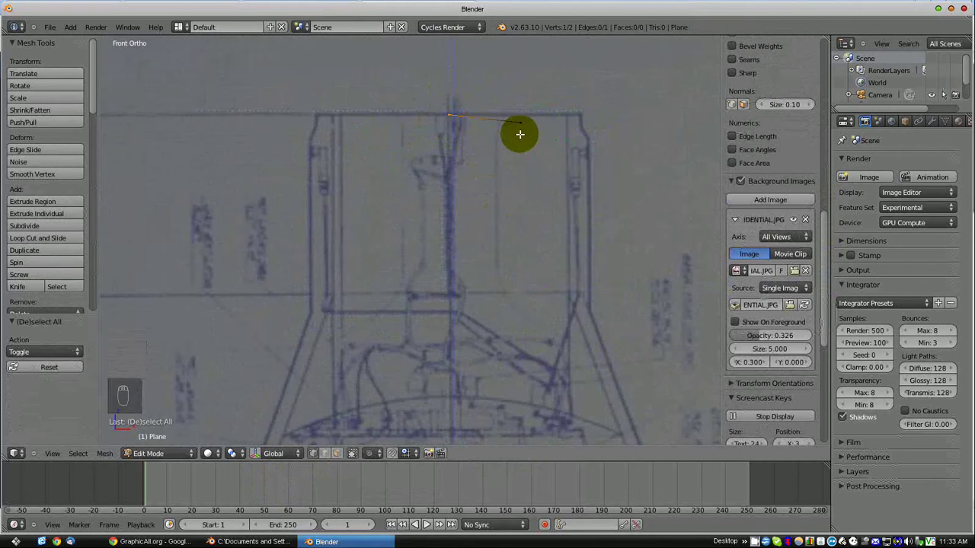
{"action": "key", "text": "a"}
{"action": "key", "text": "b"}
{"action": "key", "text": "b"}
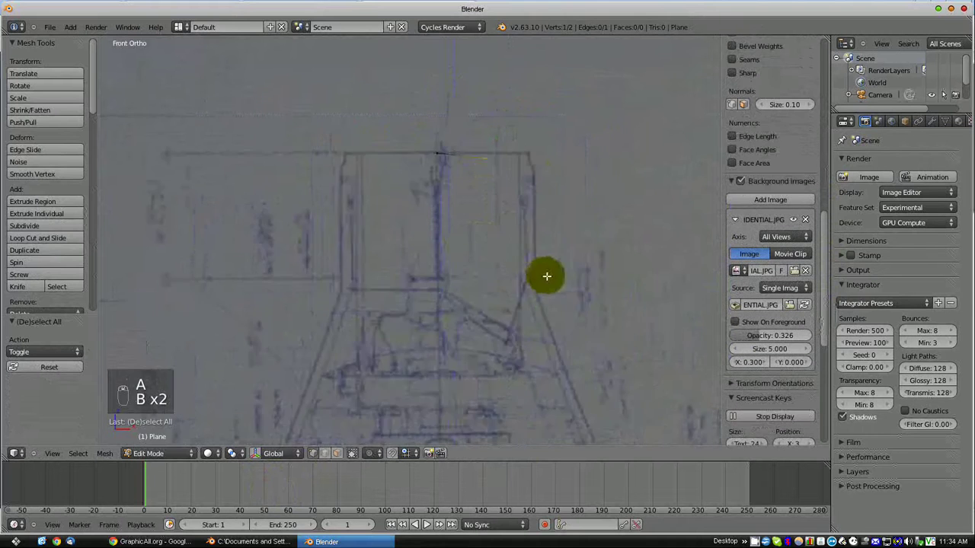
Step: Place the centre-line vertex on the top edge and flatten the top edge with S Z 0
{"action": "left_click", "coordinate": [545, 264]}
{"action": "middle_click", "coordinate": [543, 294]}
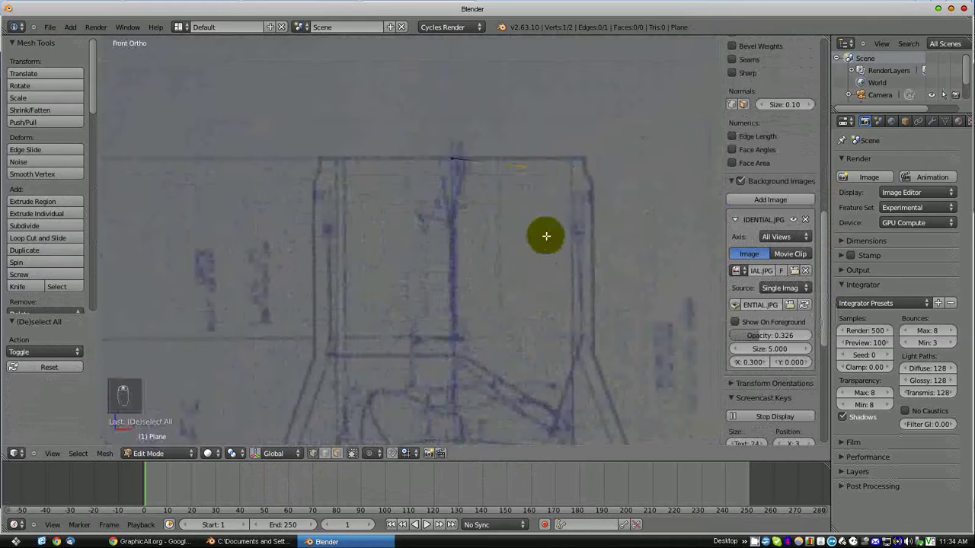
{"action": "key", "text": "g"}
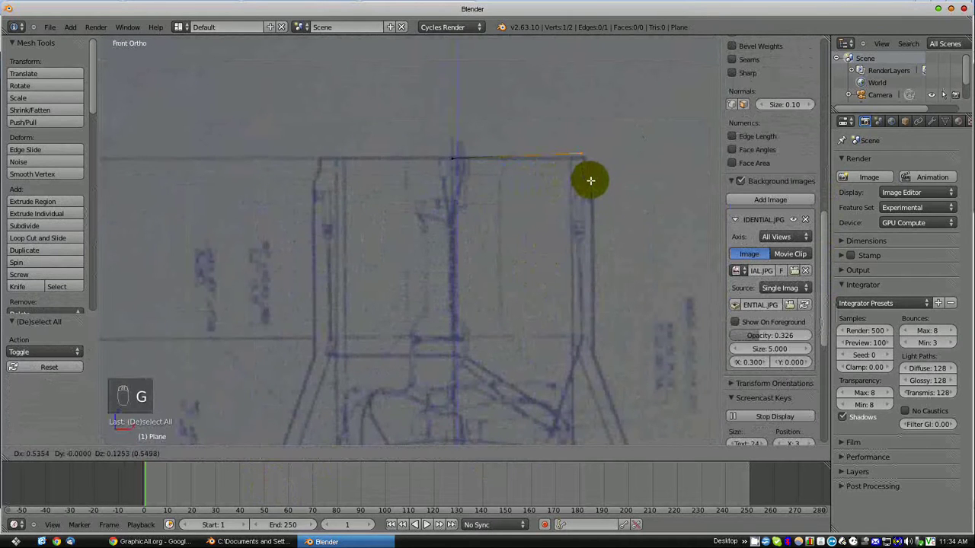
{"action": "left_click_drag", "start_coordinate": [598, 182], "coordinate": [560, 201]}
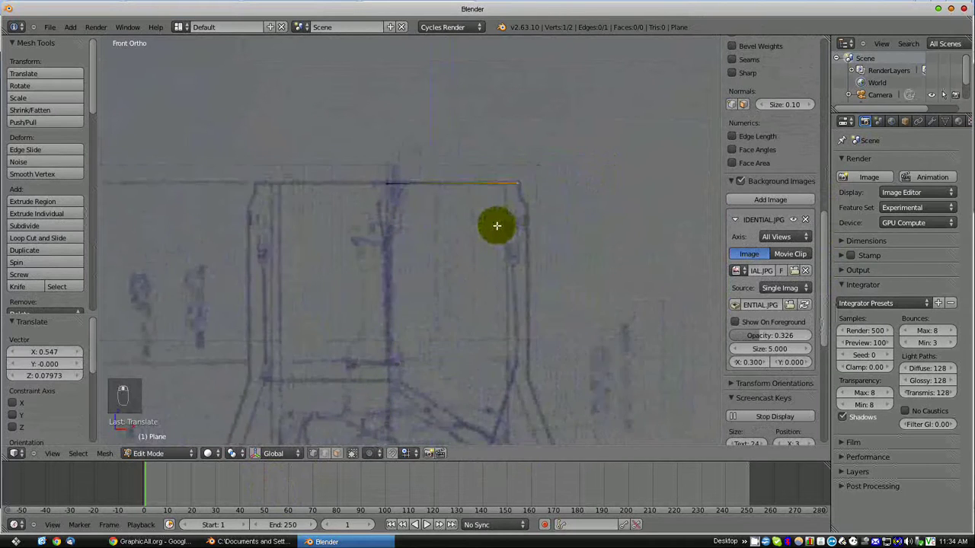
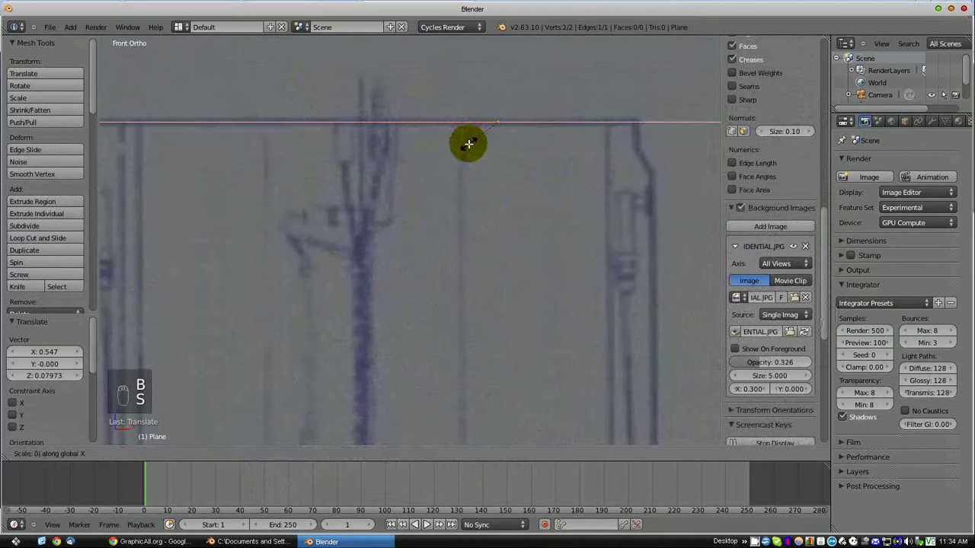
{"action": "key", "text": "ctrl+z"}
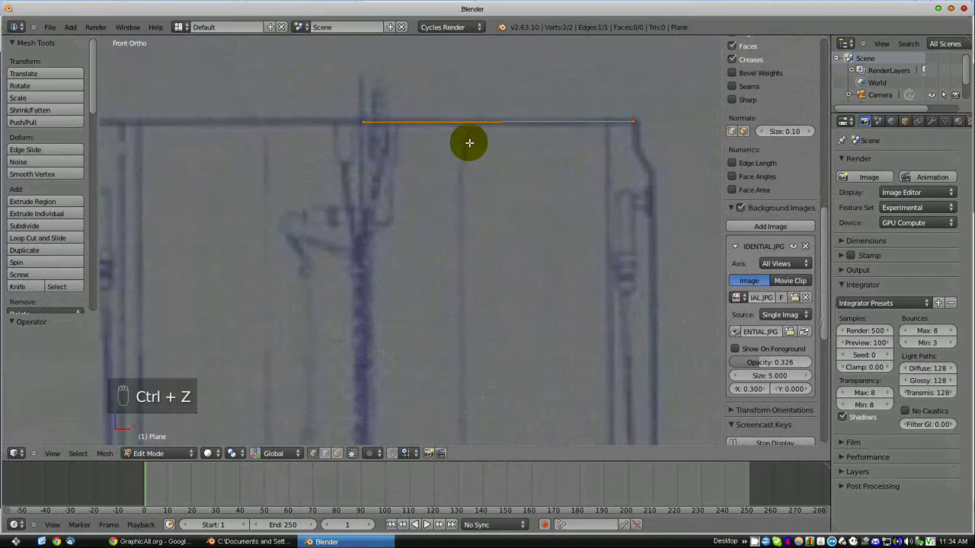
{"action": "key", "text": "s"}
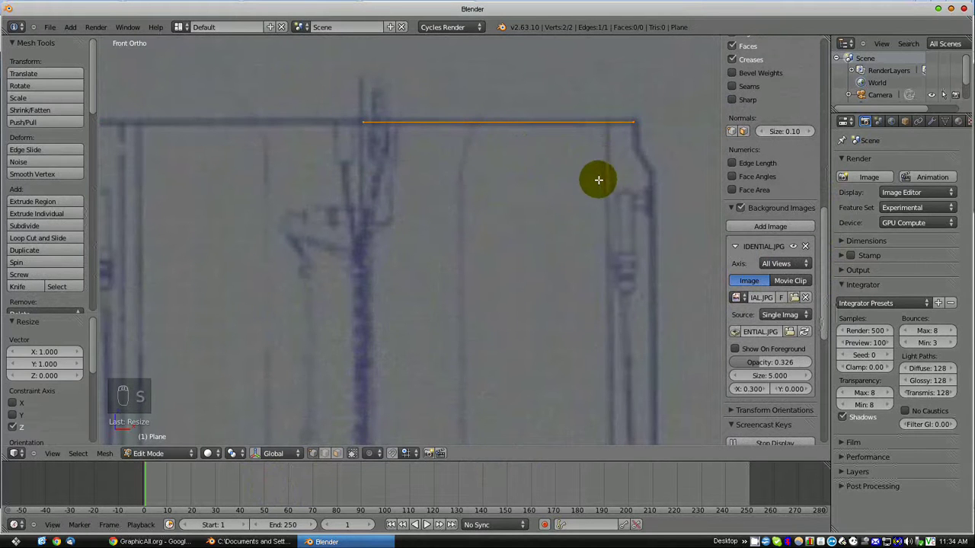
Step: Extrude a new vertex from the top-right corner down the capsule's side
{"action": "key", "text": "a"}
{"action": "key", "text": "b"}
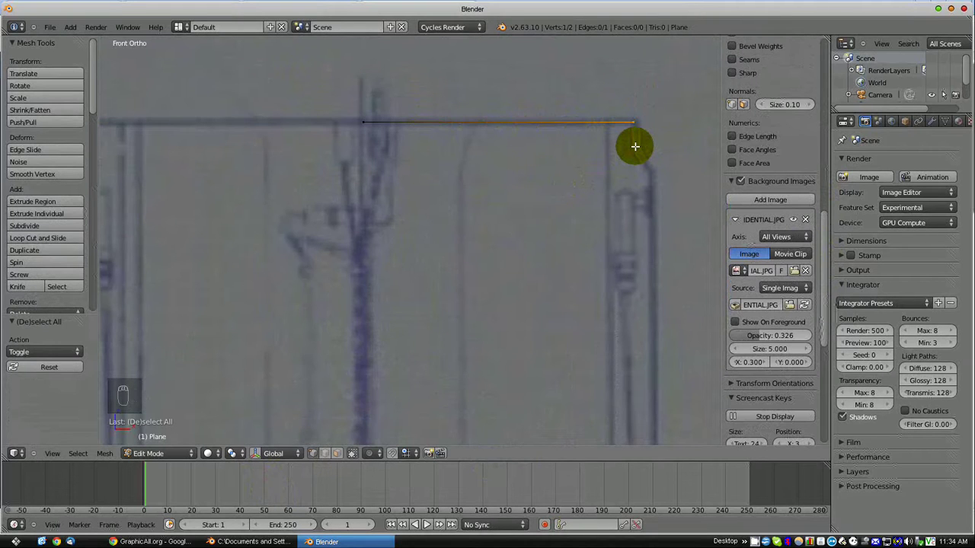
{"action": "left_click_drag", "start_coordinate": [634, 145], "coordinate": [655, 309]}
{"action": "left_click_drag", "start_coordinate": [656, 310], "coordinate": [596, 236]}
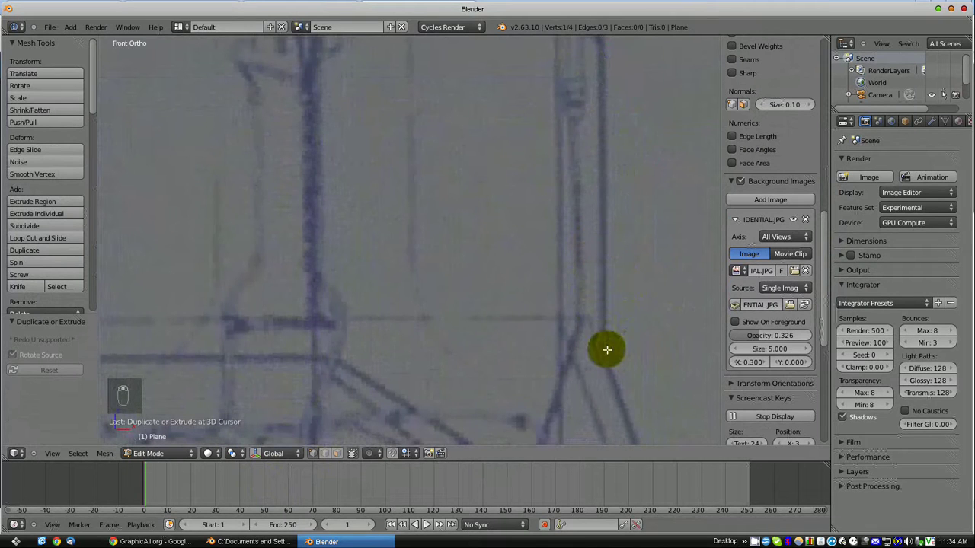
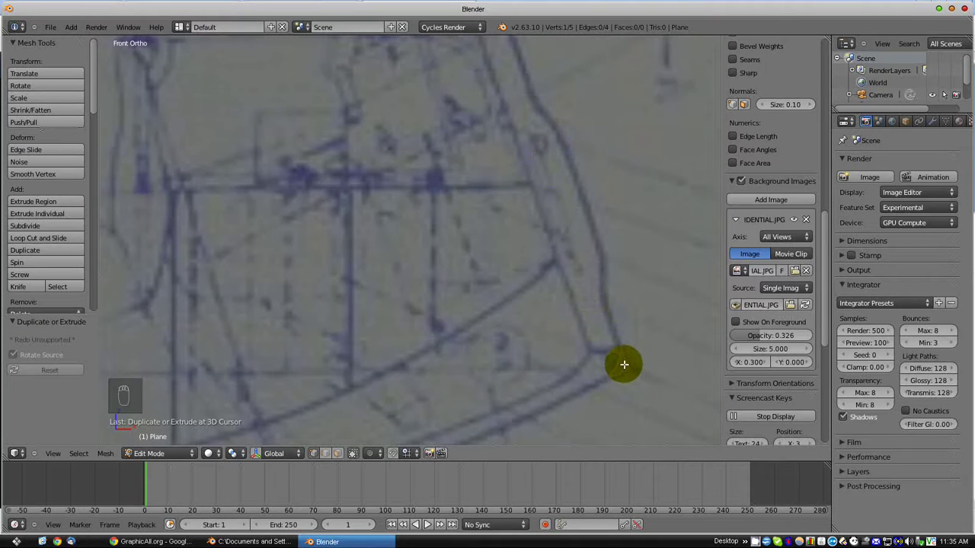
Step: Extrude a vertex to the capsule's lower corner and check the outline from front view
{"action": "left_click", "coordinate": [551, 304]}
{"action": "left_click_drag", "start_coordinate": [497, 169], "coordinate": [566, 264]}
{"action": "left_click_drag", "start_coordinate": [567, 265], "coordinate": [544, 260]}
{"action": "key", "text": "a"}
{"action": "key", "text": "a"}
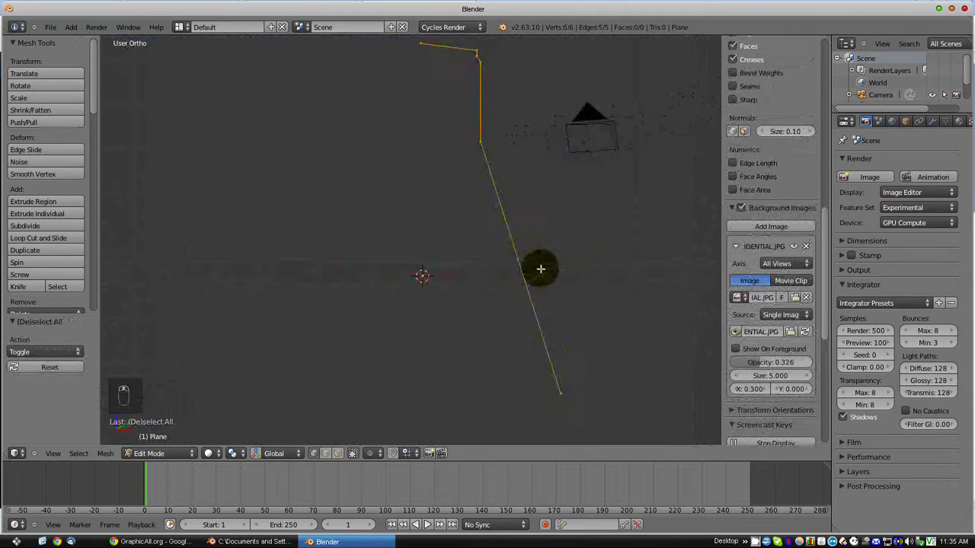
{"action": "key", "text": "KP_1"}
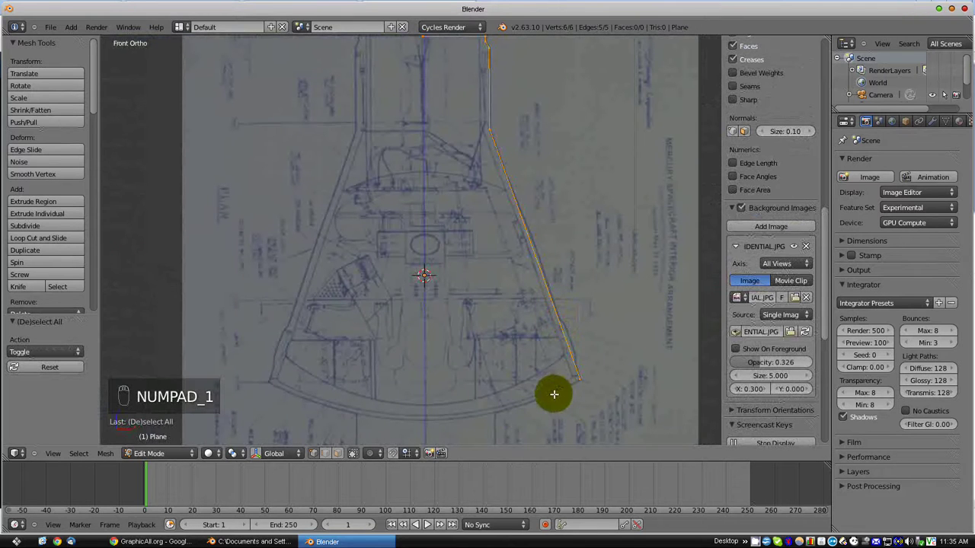
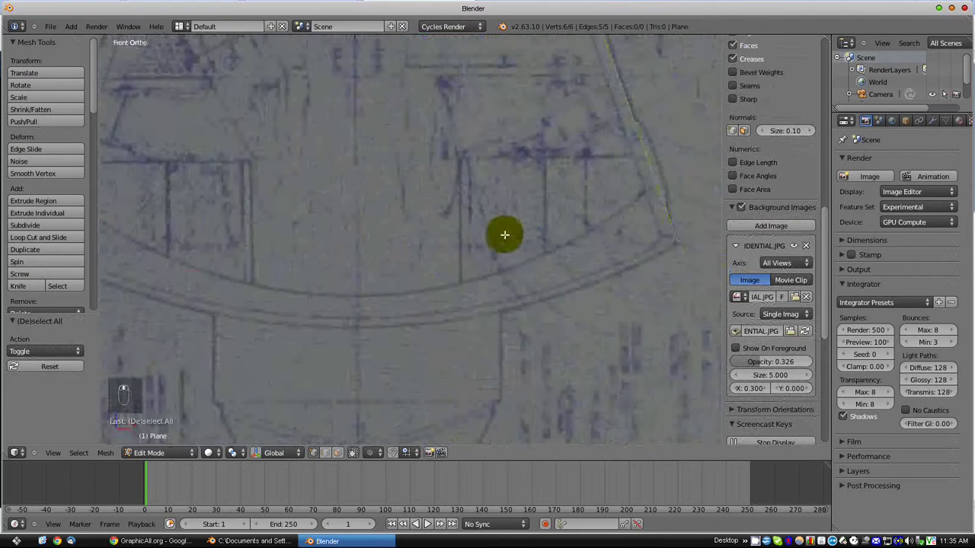
Step: Extrude further vertices along the curved heat-shield base to complete the half-profile
{"action": "key", "text": "a"}
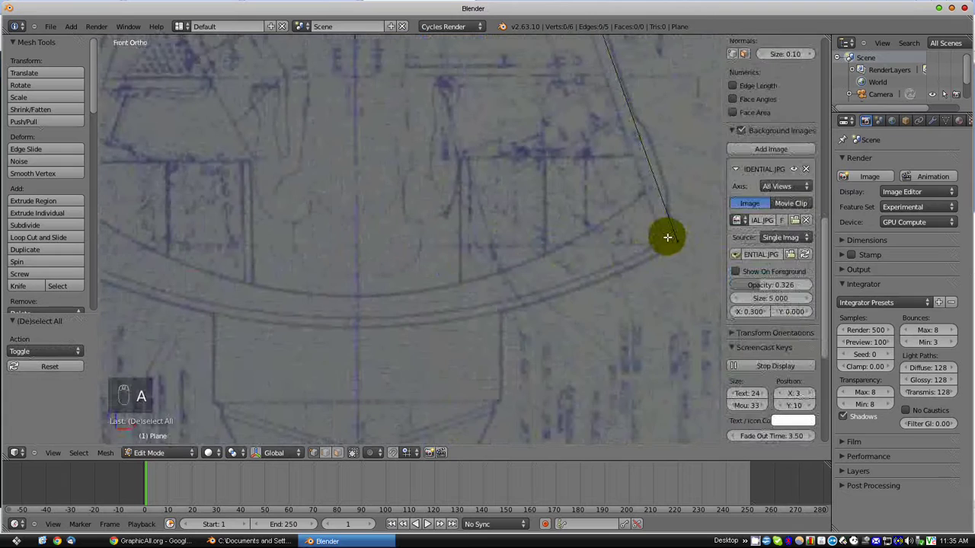
{"action": "key", "text": "b"}
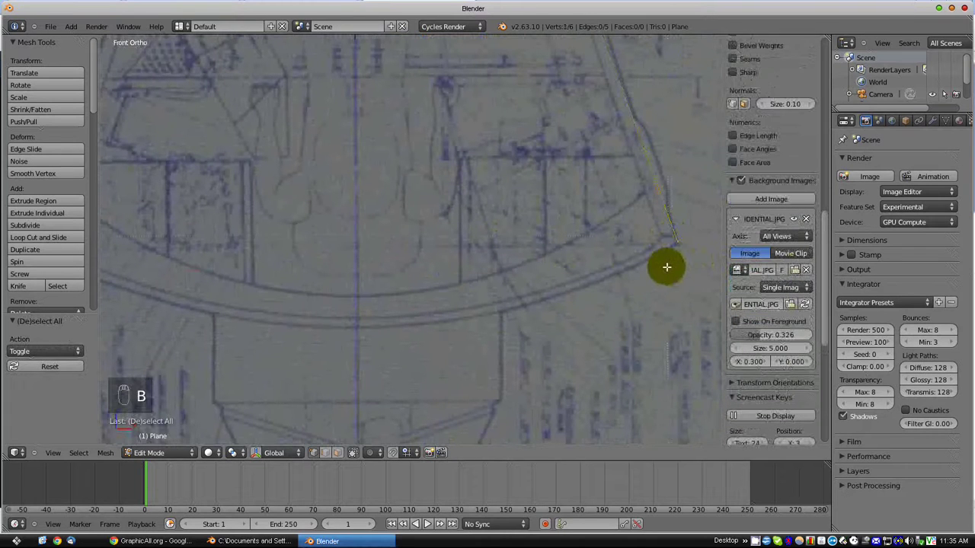
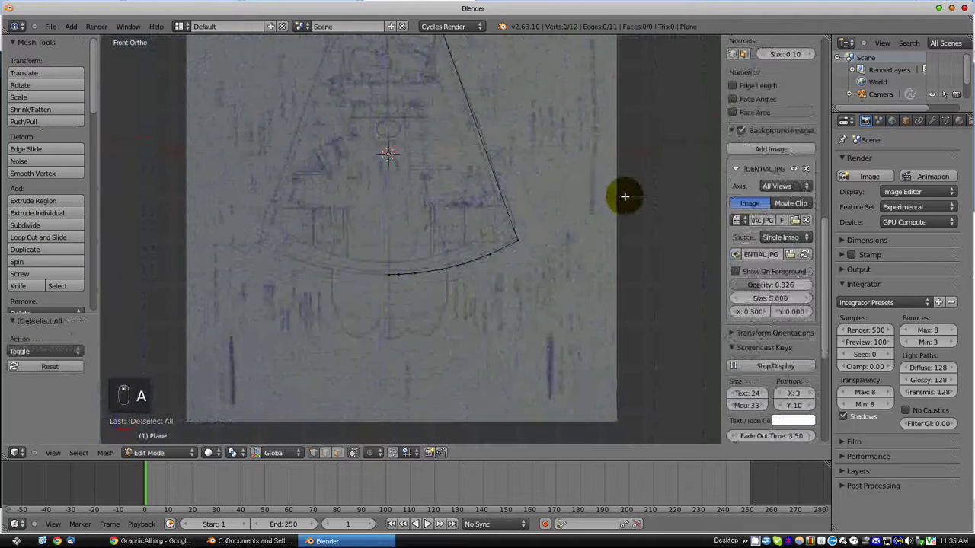
{"action": "key", "text": "a"}
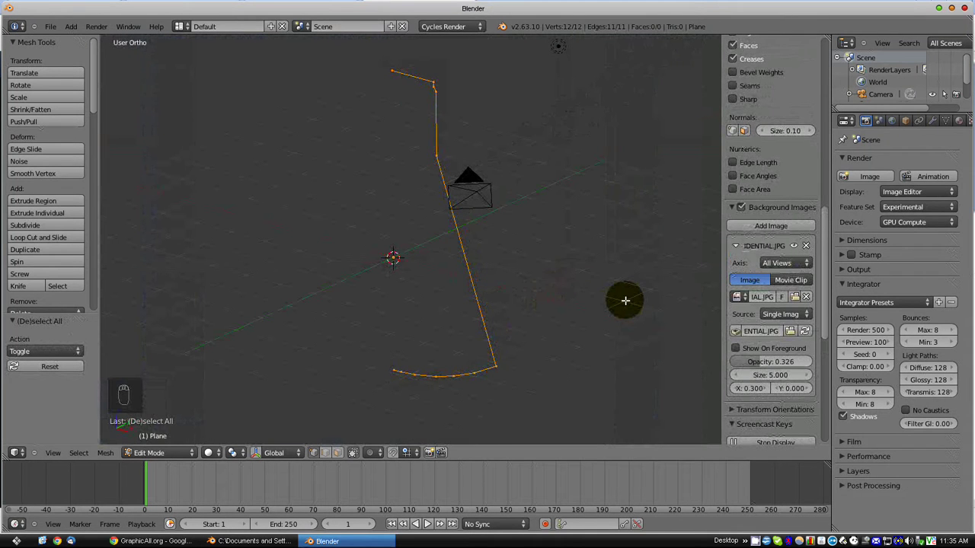
{"action": "key", "text": "KP_1"}
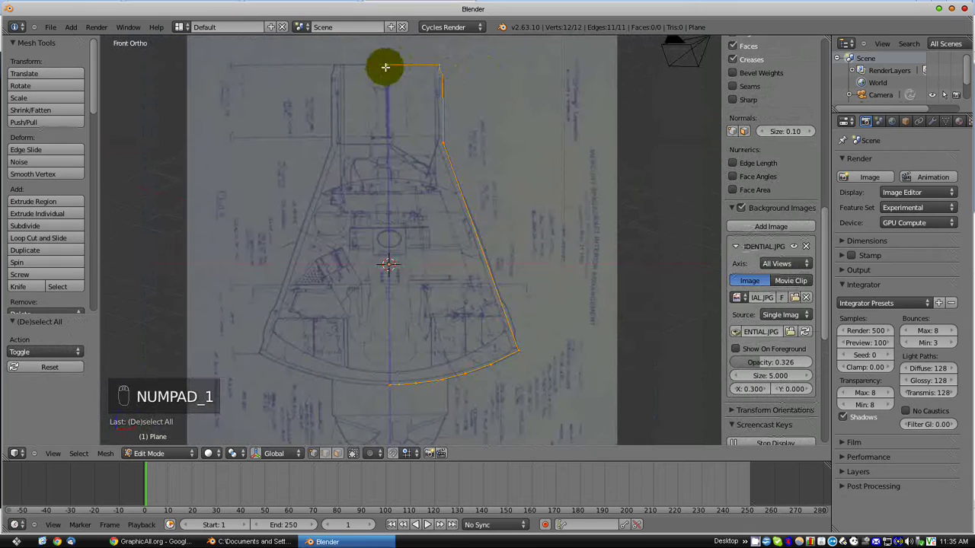
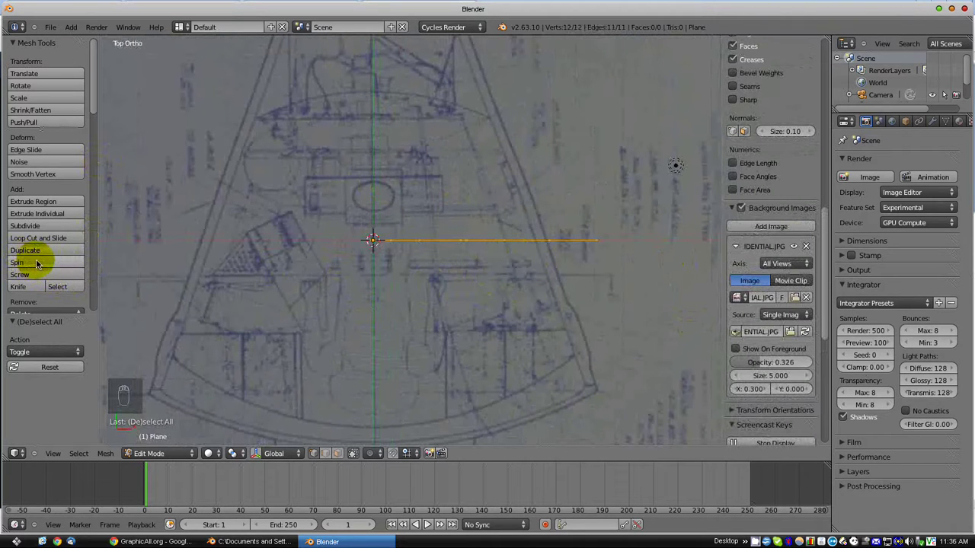
Step: Spin the profile from Top view and set the Spin Degrees to 360 for a closed capsule body
{"action": "left_click", "coordinate": [39, 263]}
{"action": "left_click_drag", "start_coordinate": [39, 262], "coordinate": [390, 301]}
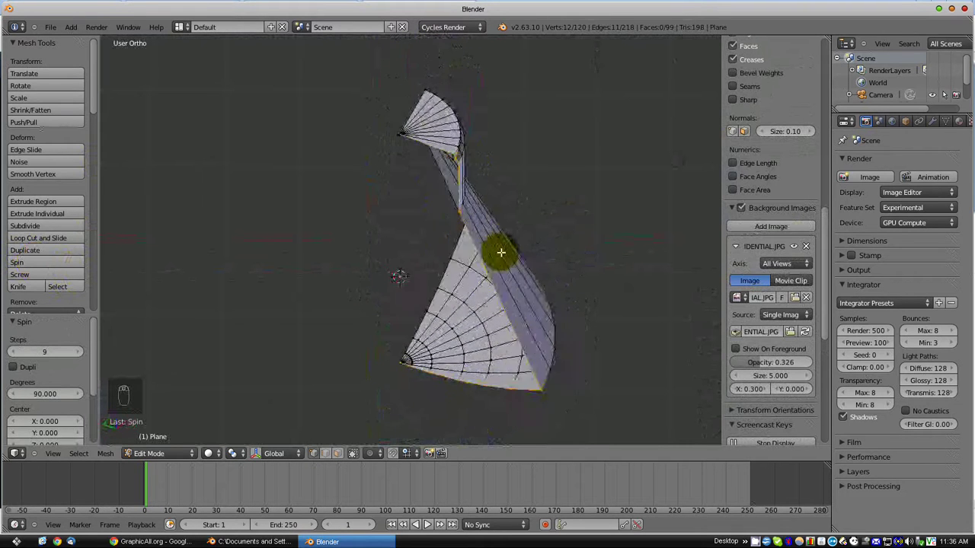
{"action": "key", "text": "KP_7"}
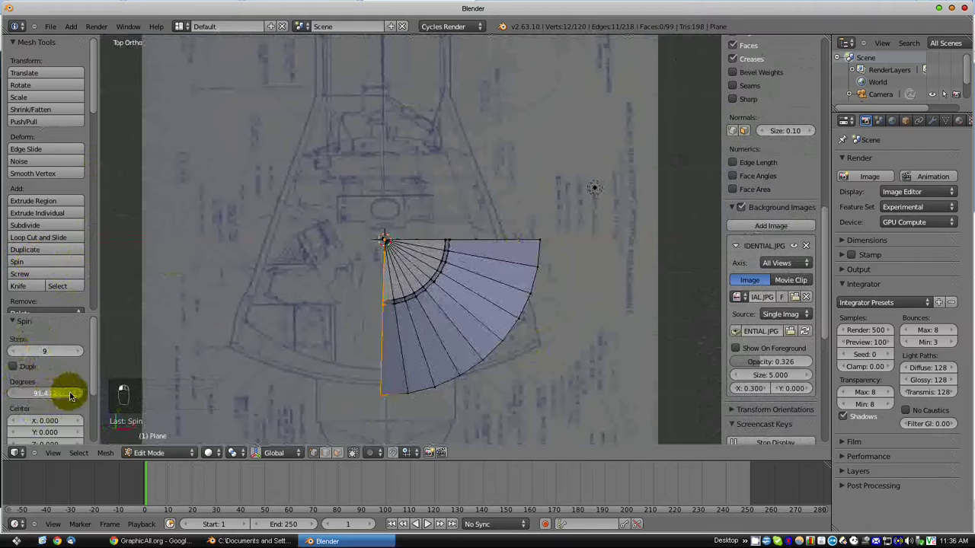
{"action": "left_click", "coordinate": [115, 392]}
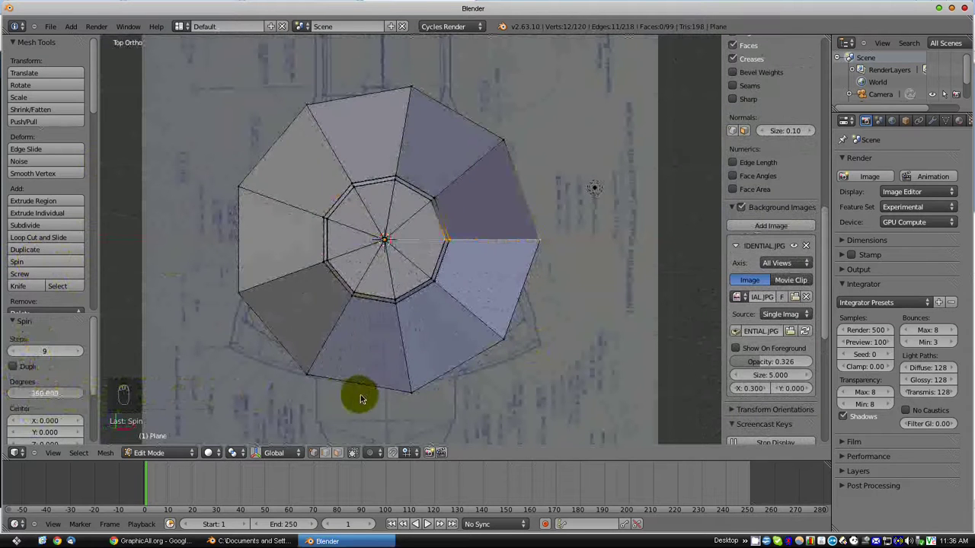
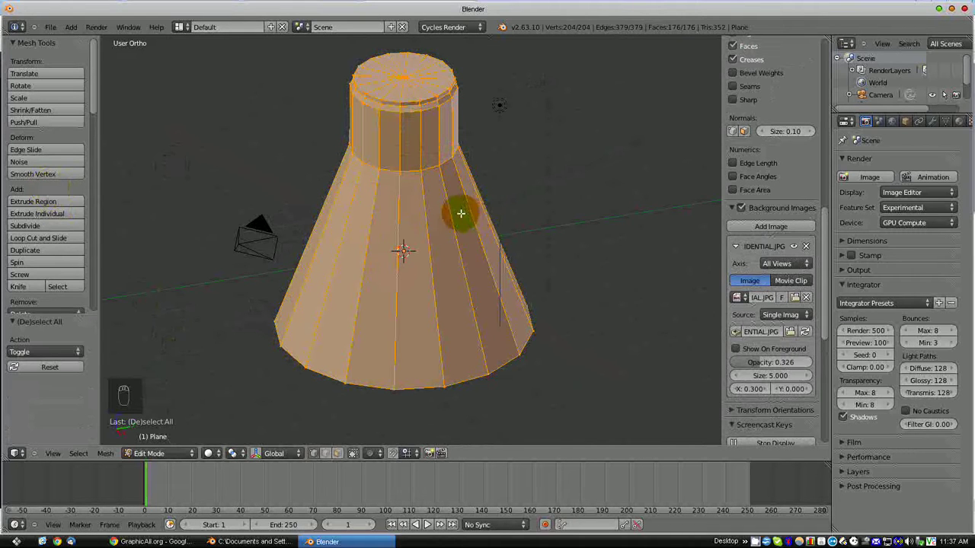
Step: Remove doubles along the spin seam and smooth the capsule's vertices
{"action": "key", "text": "w"}
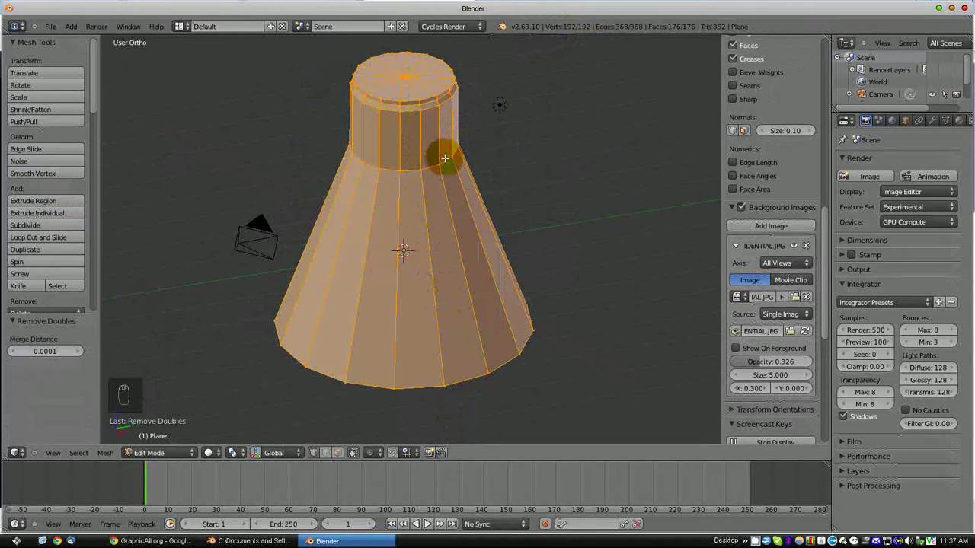
{"action": "key", "text": "w"}
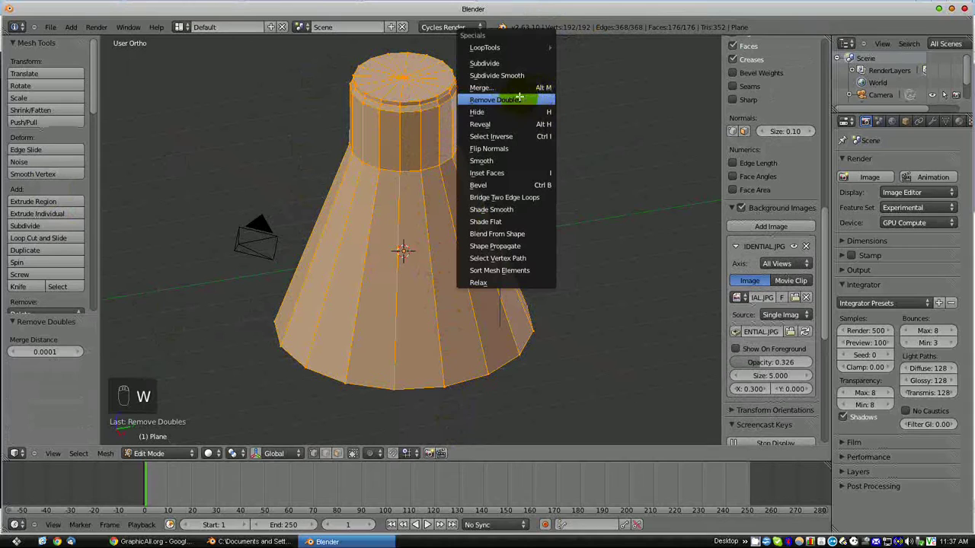
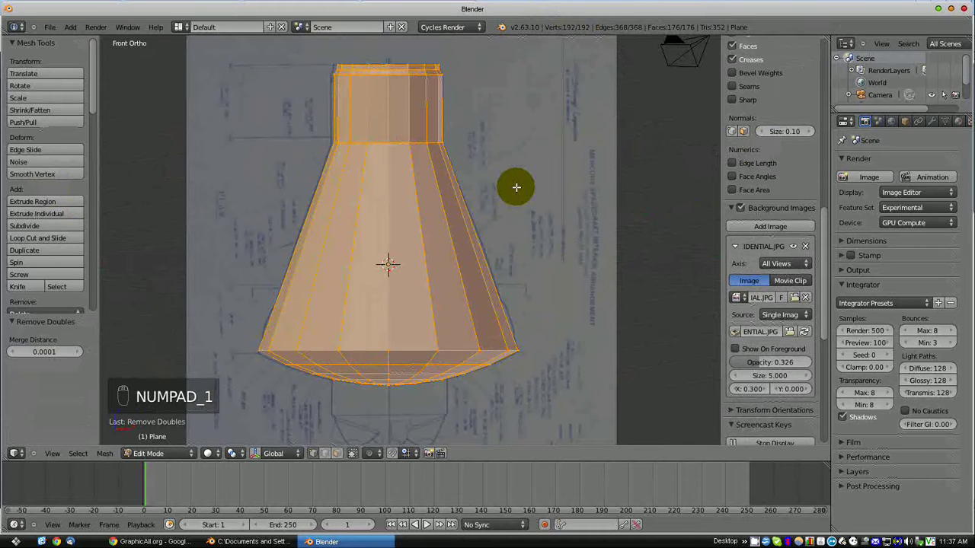
{"action": "left_click", "coordinate": [61, 178]}
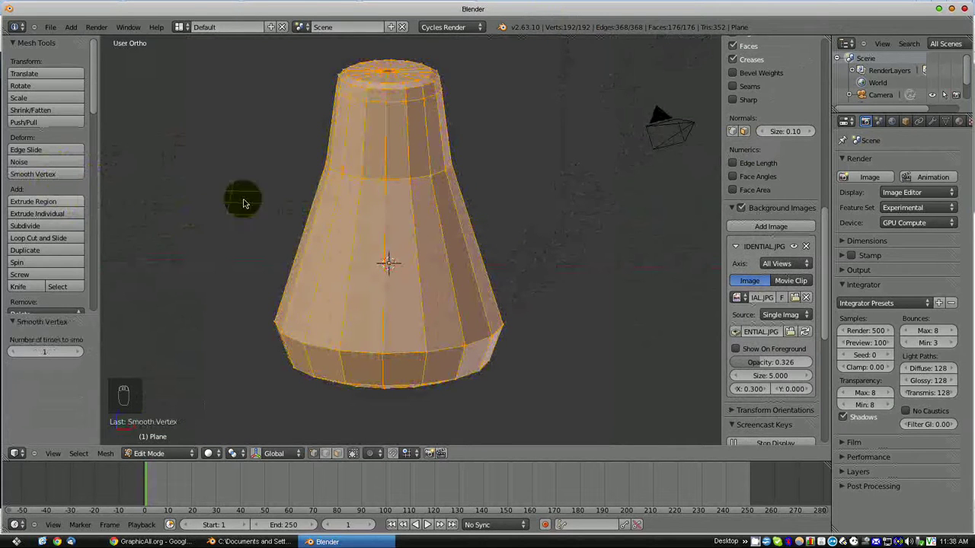
Step: Shade the capsule smooth and start a loop cut around the cone with Ctrl+R
{"action": "key", "text": "ctrl+z"}
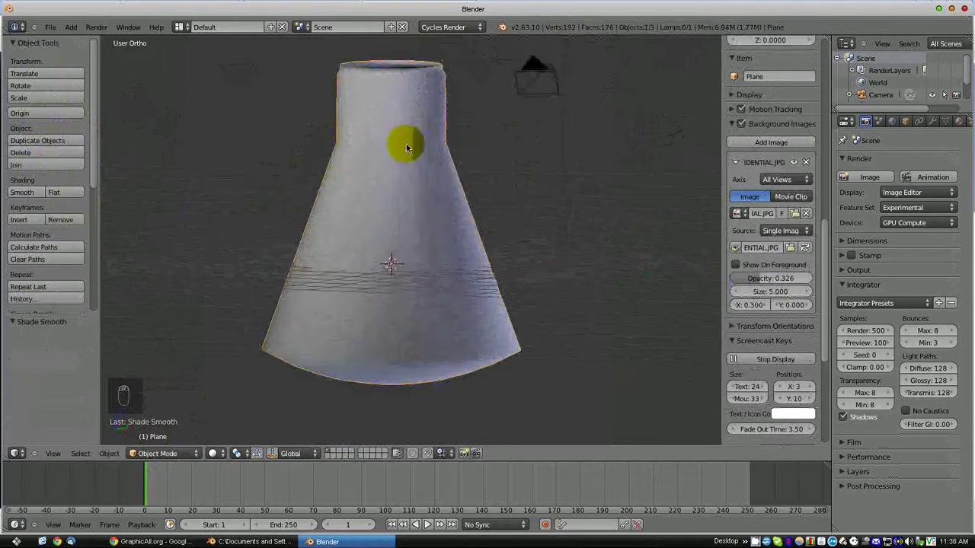
{"action": "key", "text": "Tab"}
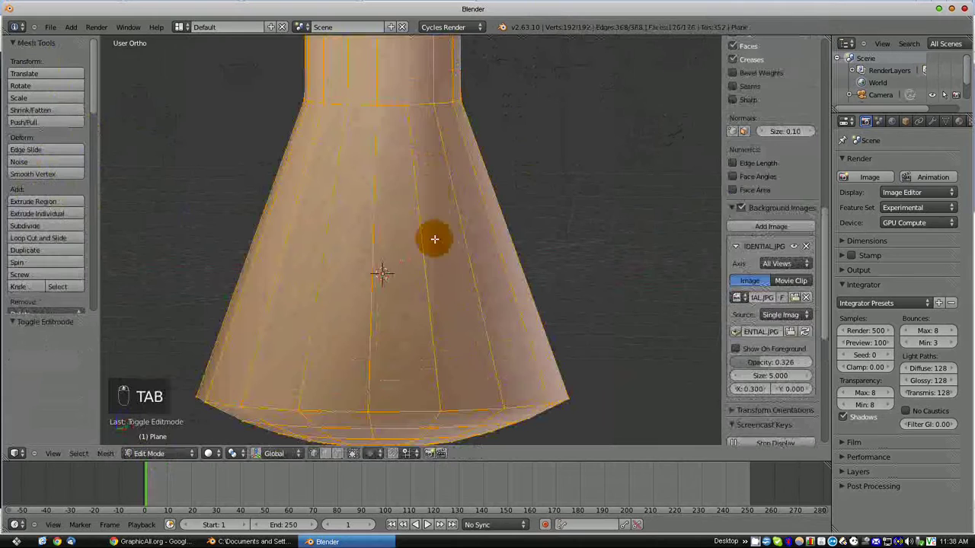
{"action": "key", "text": "ctrl+r"}
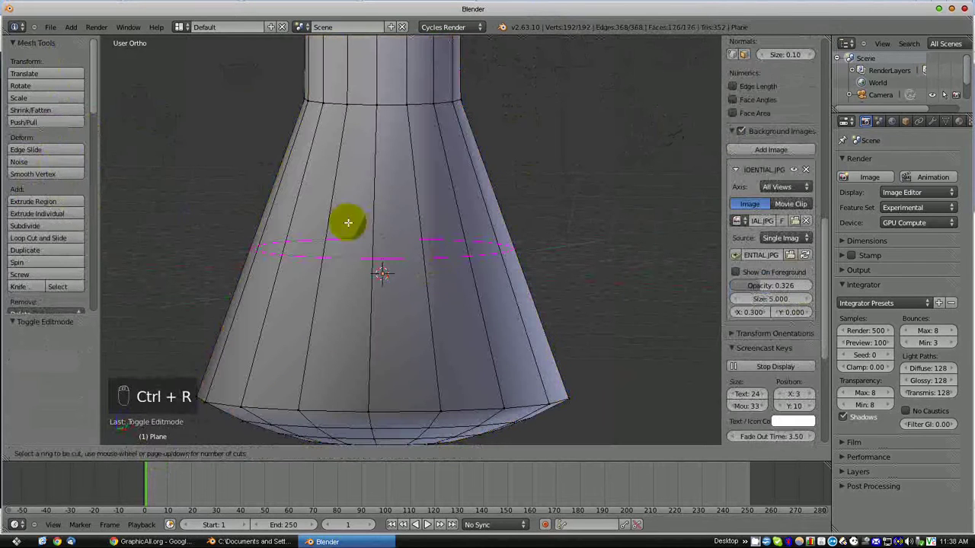
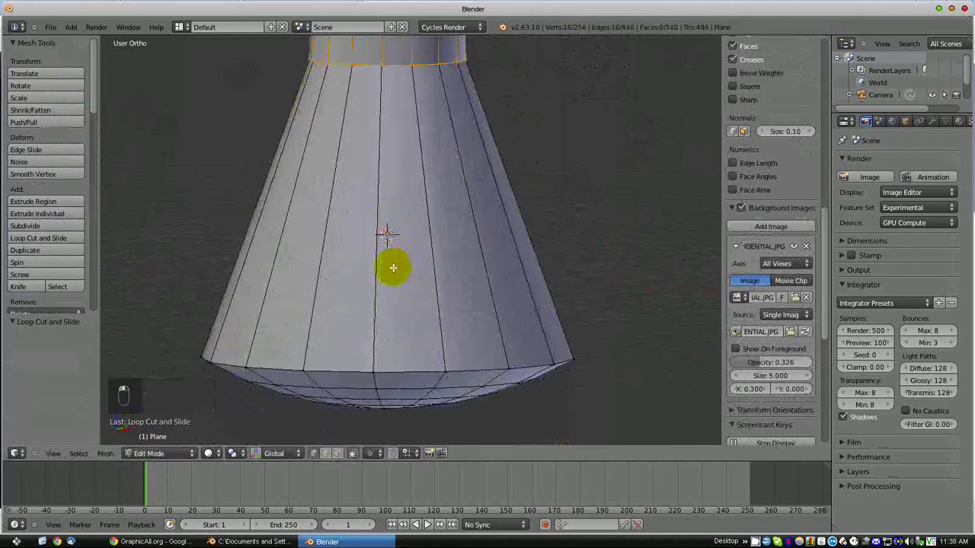
Step: Inspect the capsule in Object Mode, return to Edit Mode and raise Normals Size to 1.00
{"action": "key", "text": "Tab"}
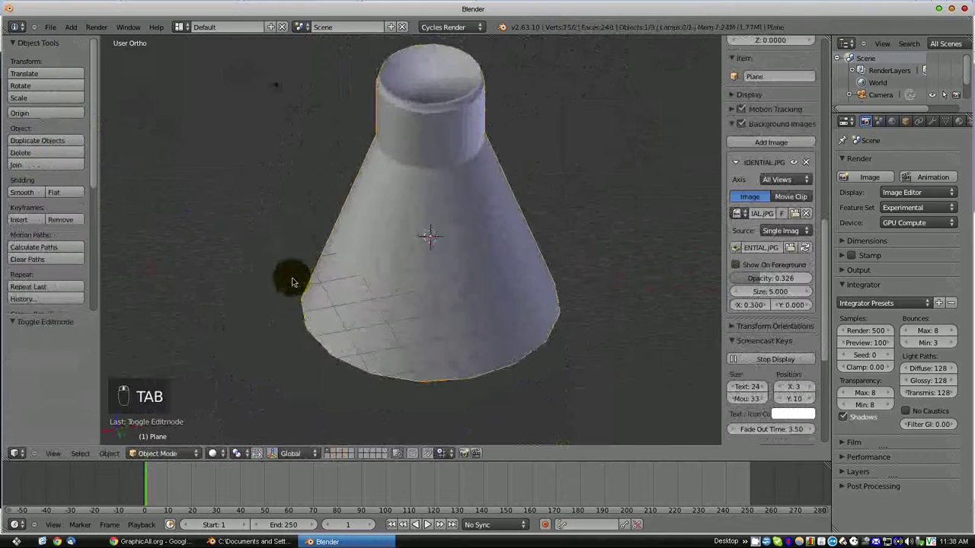
{"action": "left_click_drag", "start_coordinate": [434, 246], "coordinate": [391, 221]}
{"action": "key", "text": "Tab"}
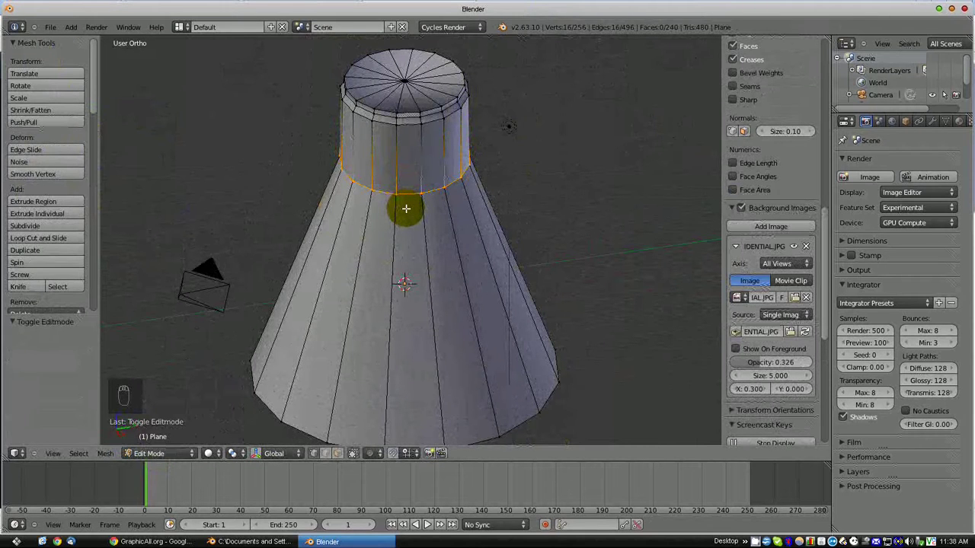
{"action": "left_click_drag", "start_coordinate": [679, 162], "coordinate": [824, 343]}
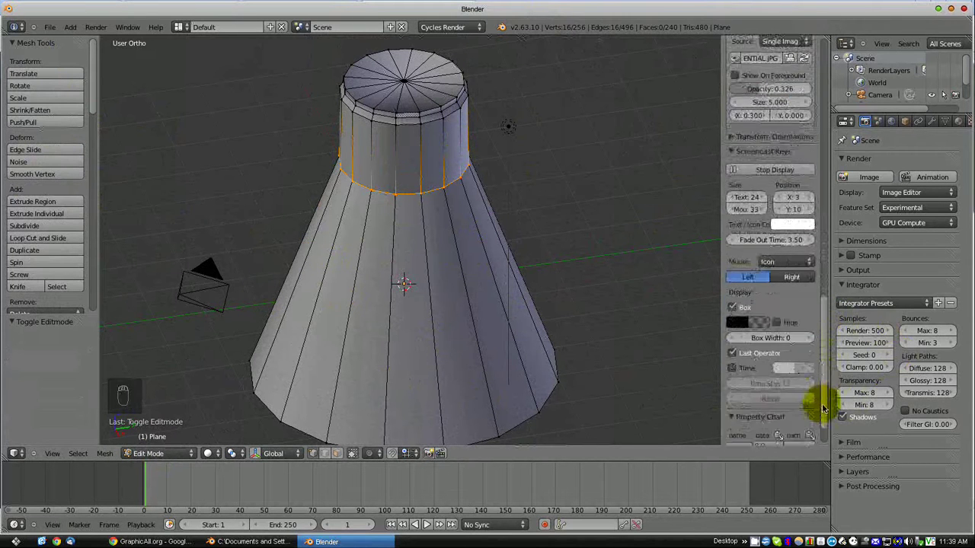
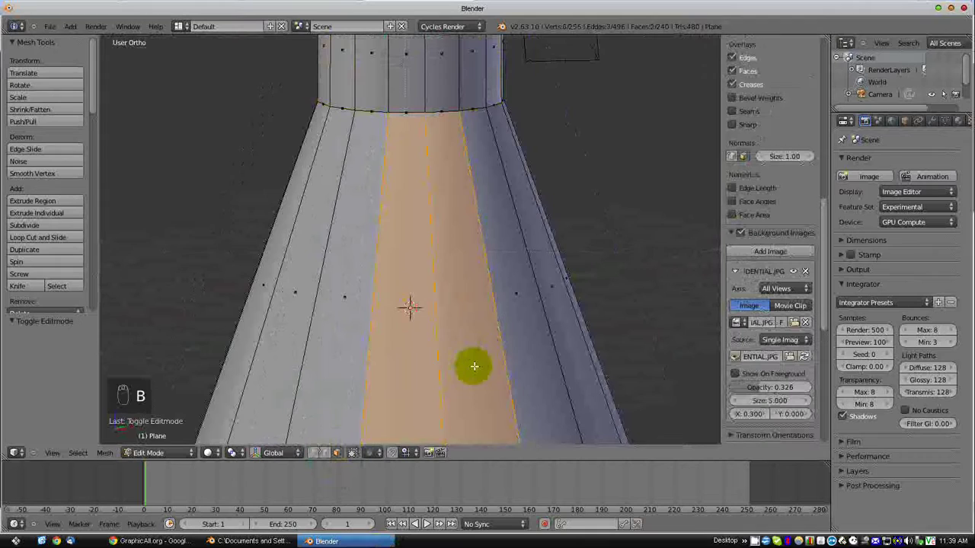
Step: Undo a trial face deletion, select all faces, then Recalculate and Flip the normals outward
{"action": "key", "text": "Delete"}
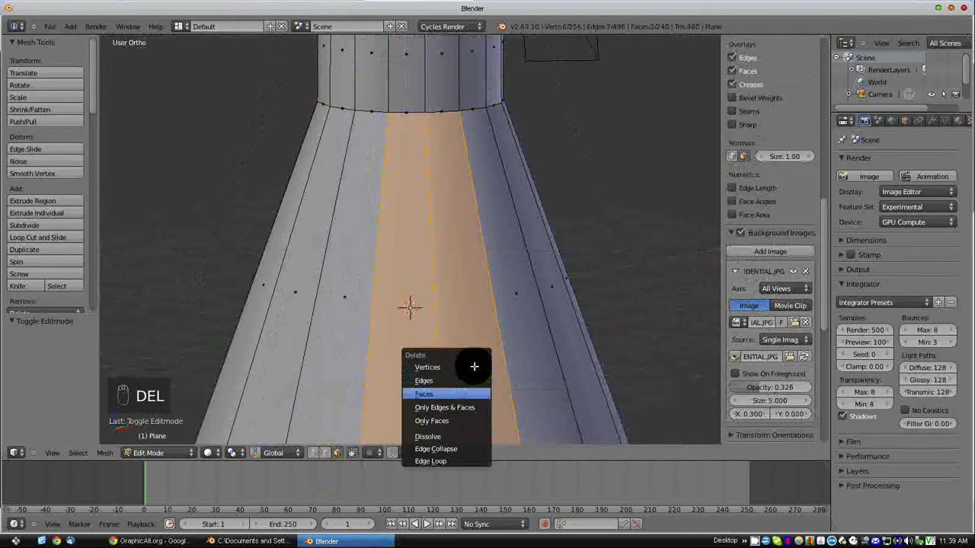
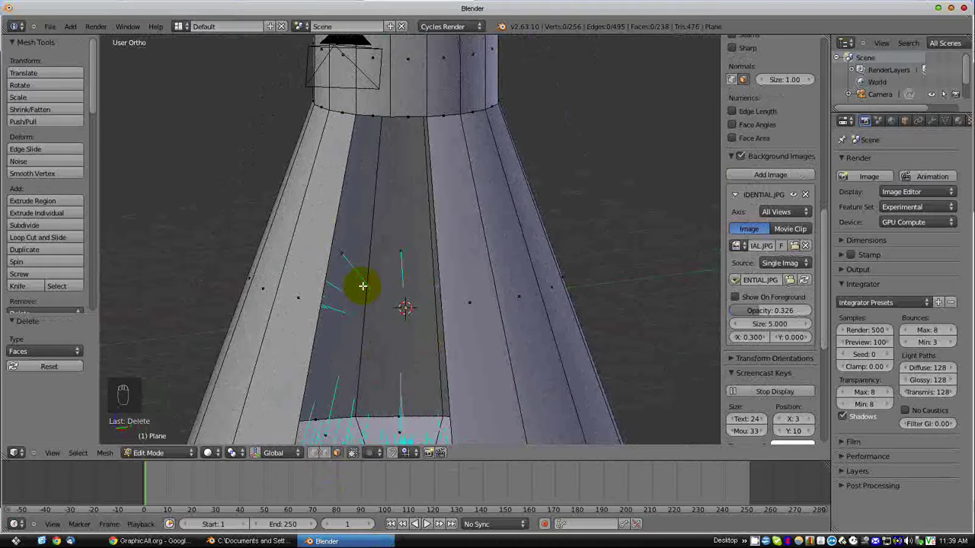
{"action": "key", "text": "ctrl+z"}
{"action": "key", "text": "a"}
{"action": "key", "text": "b"}
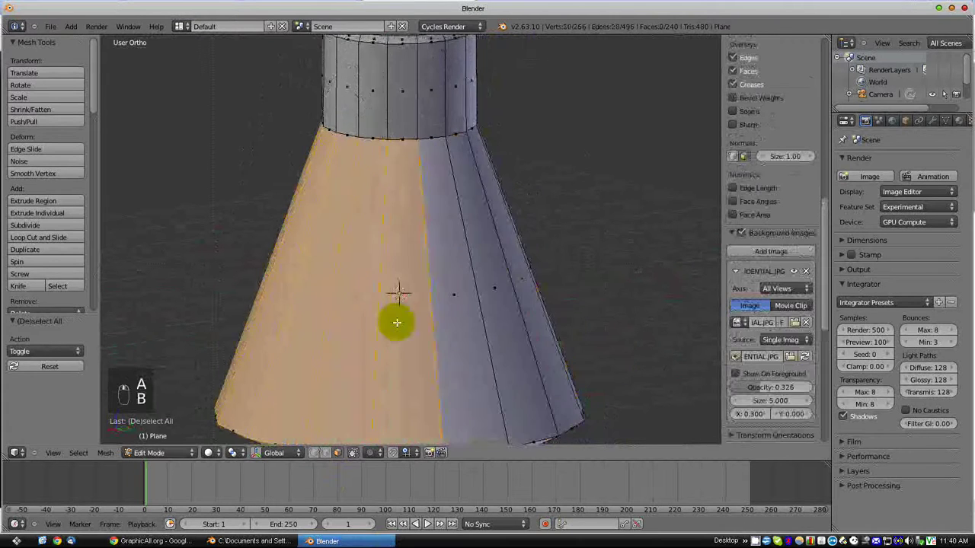
{"action": "key", "text": "b"}
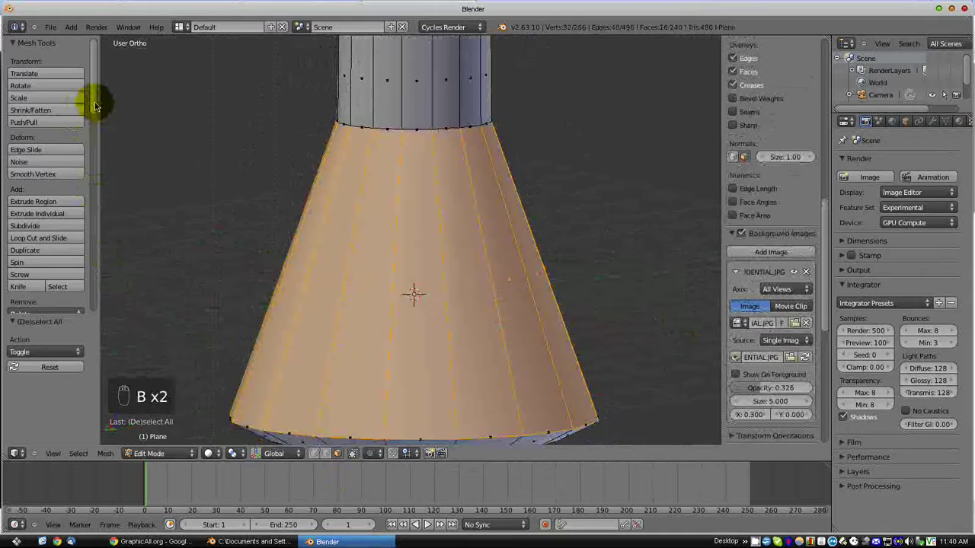
{"action": "left_click_drag", "start_coordinate": [97, 117], "coordinate": [78, 228]}
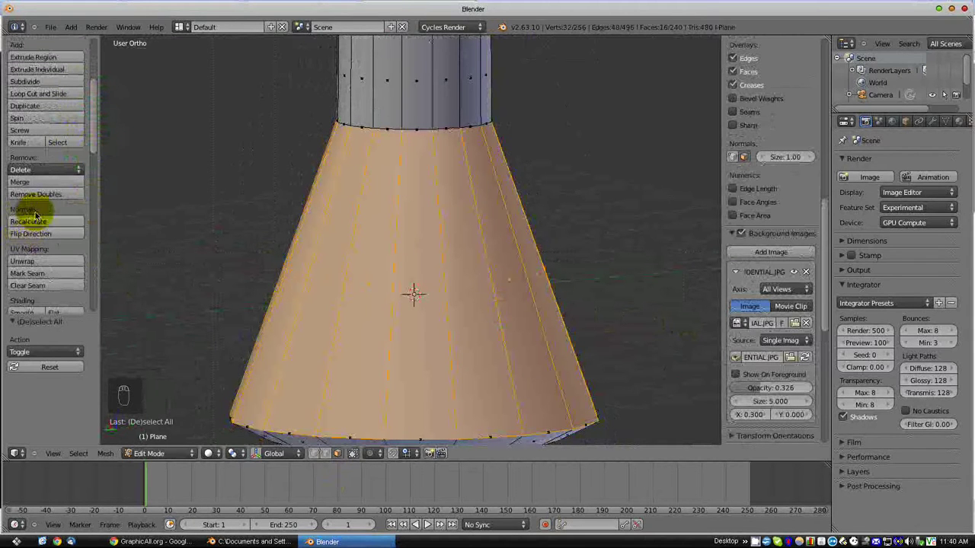
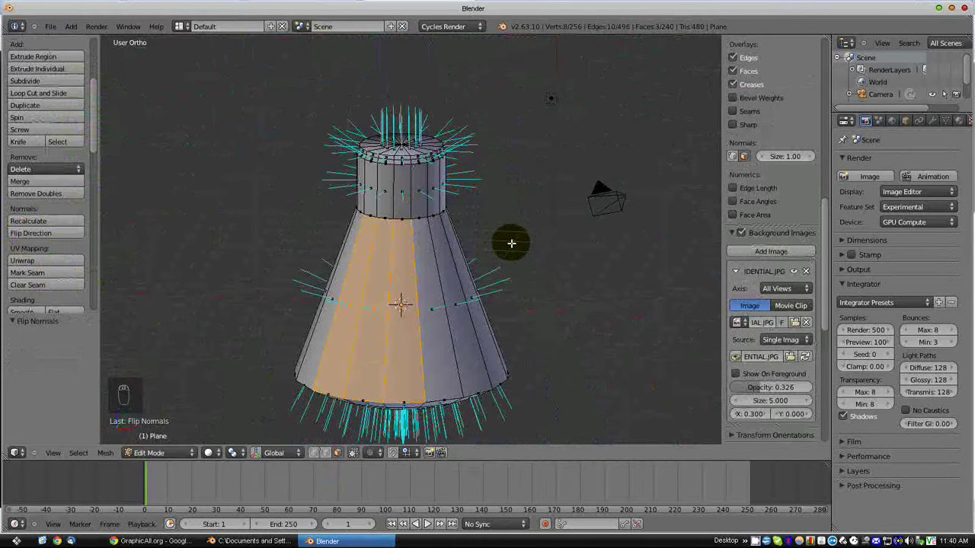
Step: Hide the face normals overlay in Mesh Display and deselect all of the capsule mesh
{"action": "key", "text": "KP_1"}
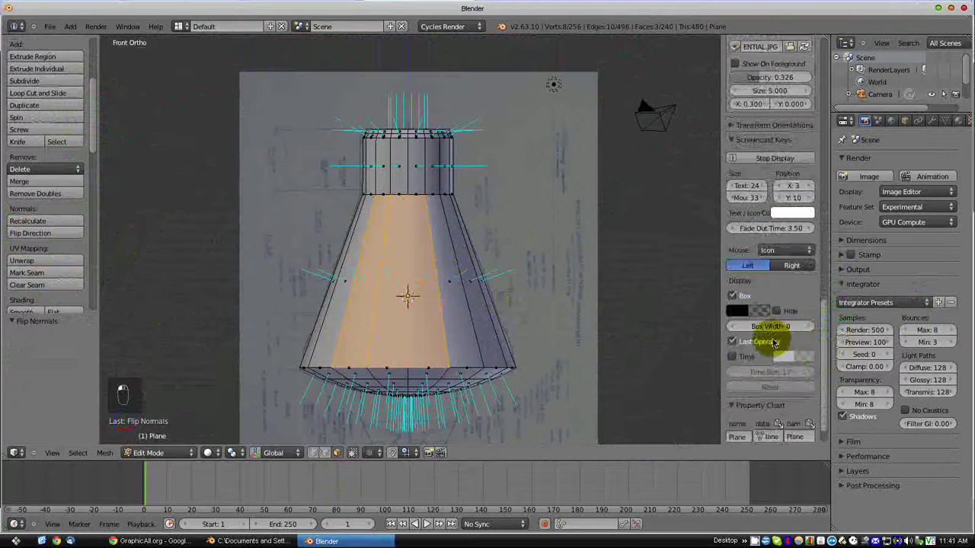
{"action": "middle_click", "coordinate": [825, 342]}
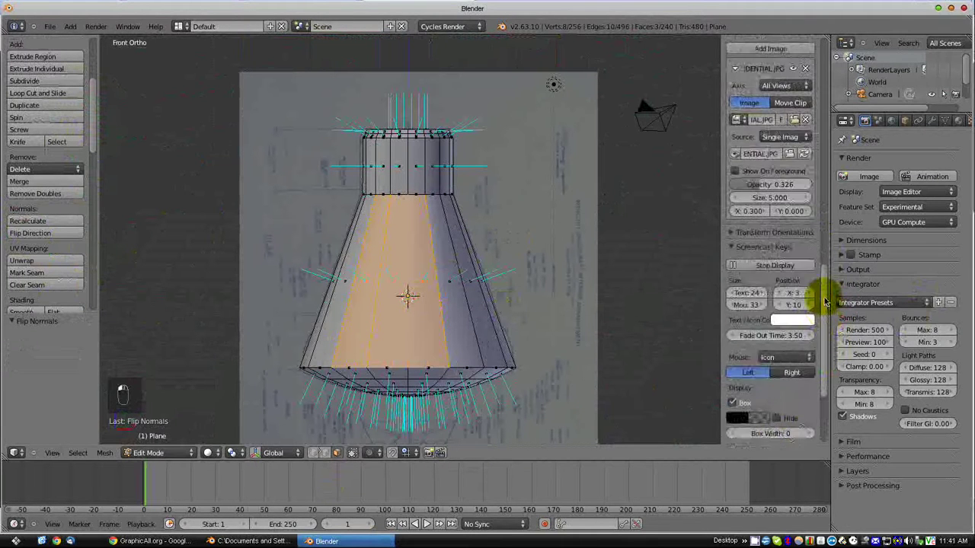
{"action": "left_click_drag", "start_coordinate": [800, 224], "coordinate": [736, 178]}
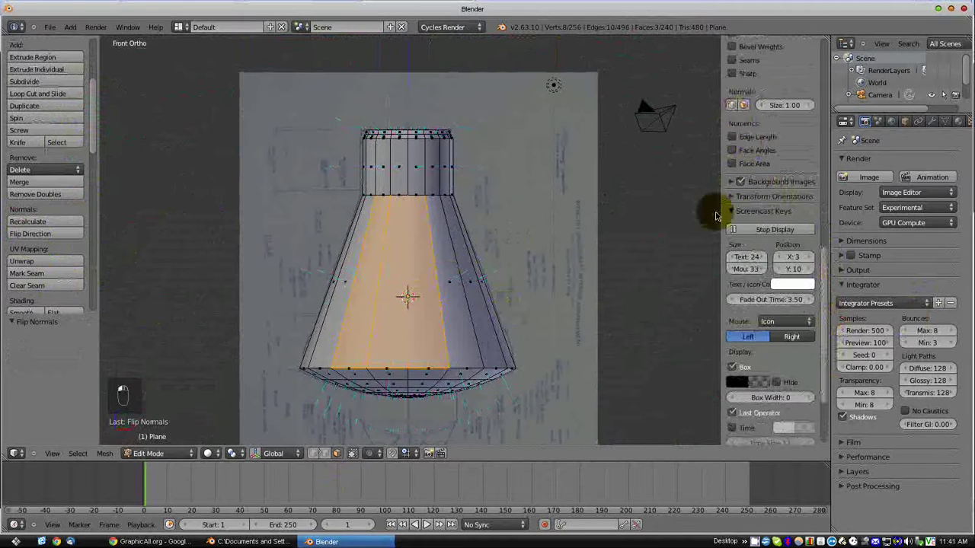
{"action": "key", "text": "a"}
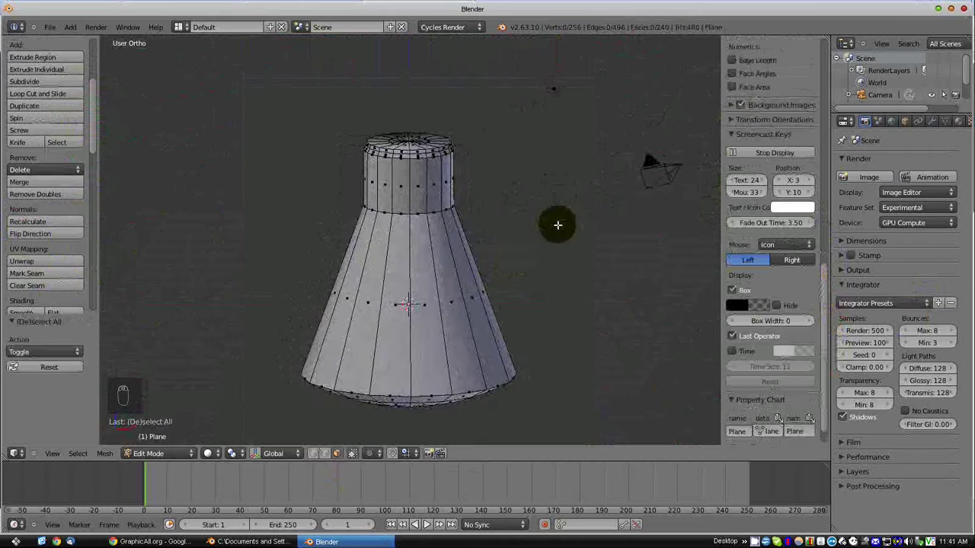
Step: Delete the lamp and add a new plane to the scene
{"action": "key", "text": "Tab"}
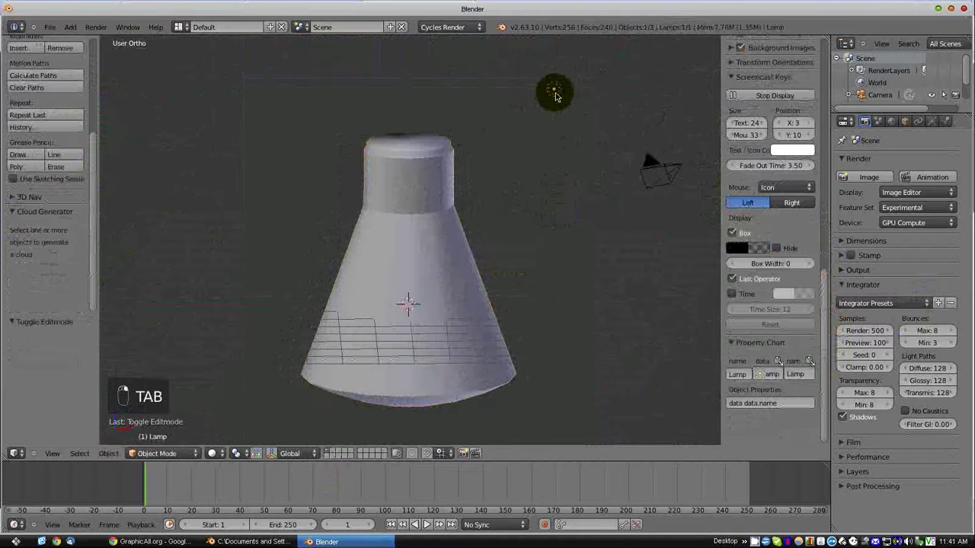
{"action": "key", "text": "Delete"}
{"action": "middle_click", "coordinate": [560, 92]}
{"action": "key", "text": "shift+a"}
{"action": "key", "text": "g"}
{"action": "left_click", "coordinate": [177, 382]}
Step: Raise the plane above the capsule, scale it into a long panel and give it an Emission material
{"action": "key", "text": "g"}
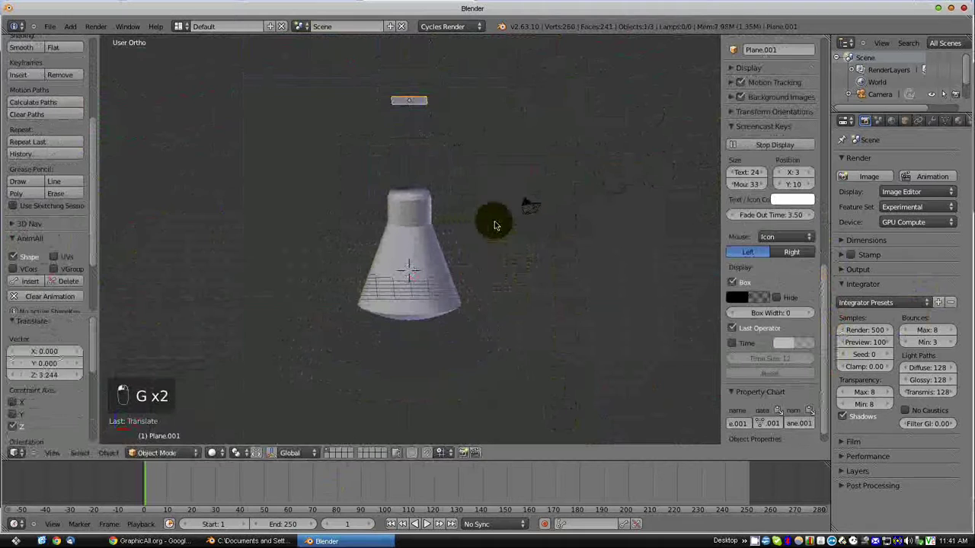
{"action": "key", "text": "s"}
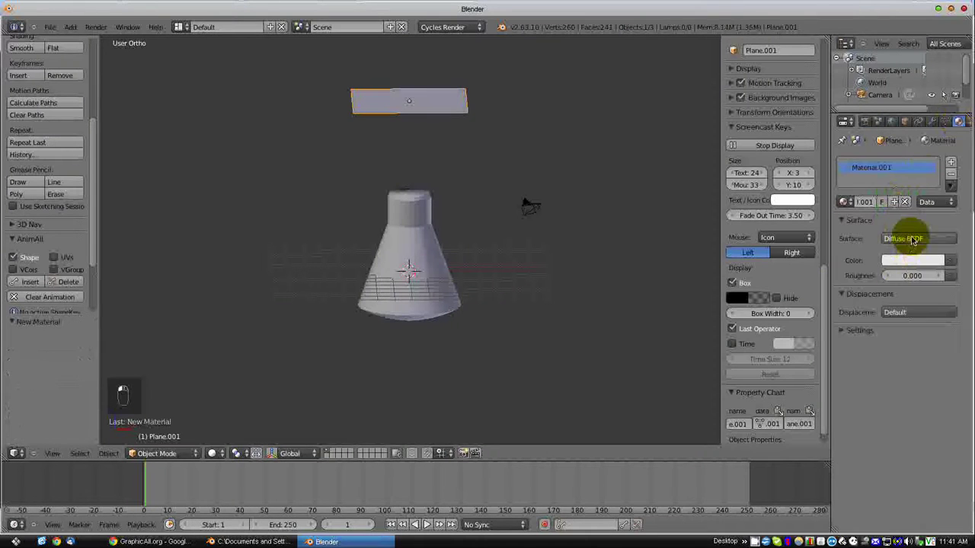
{"action": "left_click_drag", "start_coordinate": [907, 239], "coordinate": [848, 359]}
{"action": "left_click", "coordinate": [848, 359]}
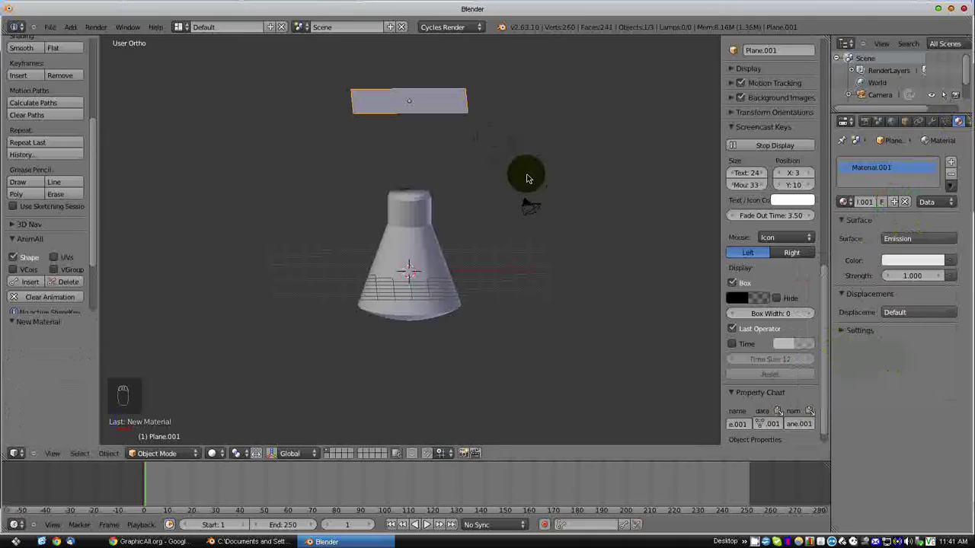
Step: Reset the 3D cursor to the centre and add a new plane there
{"action": "key", "text": "shift+a"}
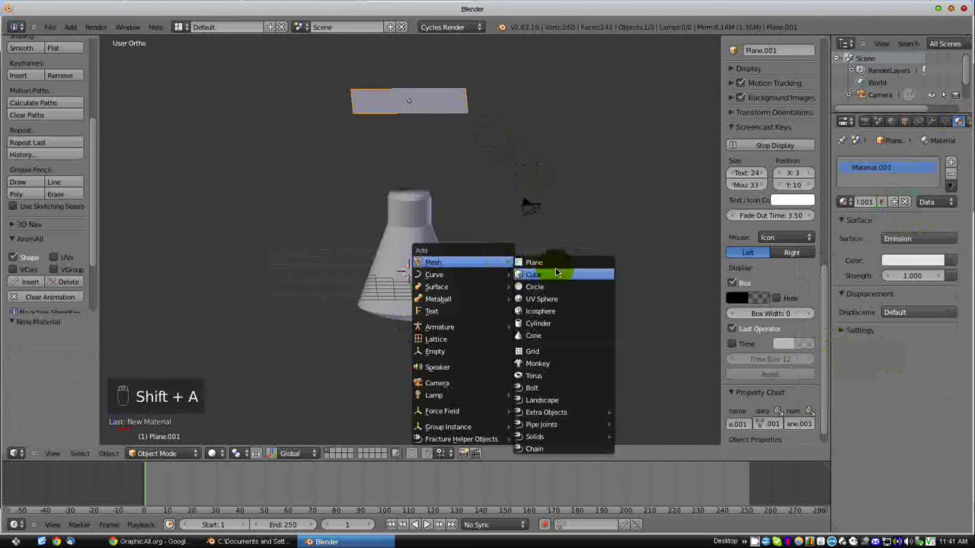
{"action": "left_click", "coordinate": [545, 282]}
{"action": "key", "text": "g"}
{"action": "key", "text": "Delete"}
{"action": "key", "text": "shift+s"}
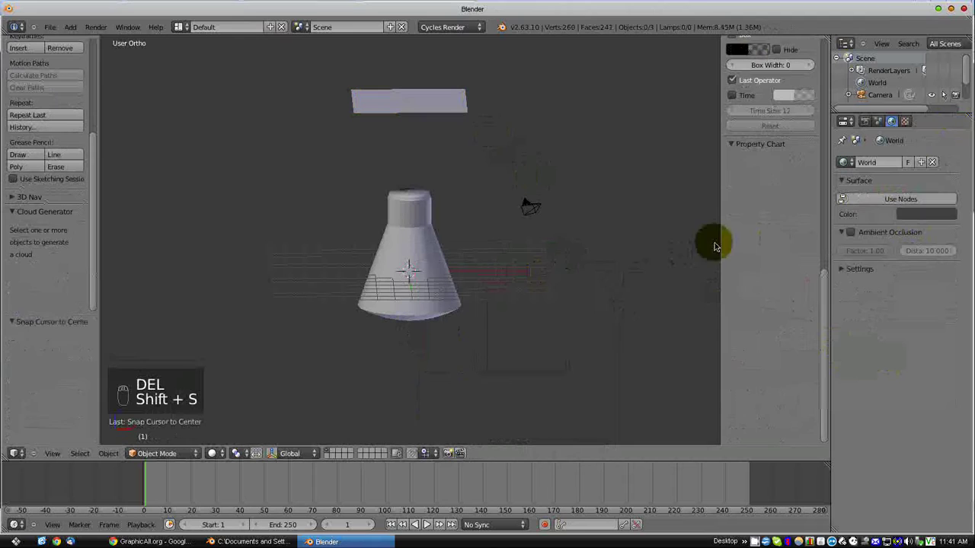
{"action": "key", "text": "shift+a"}
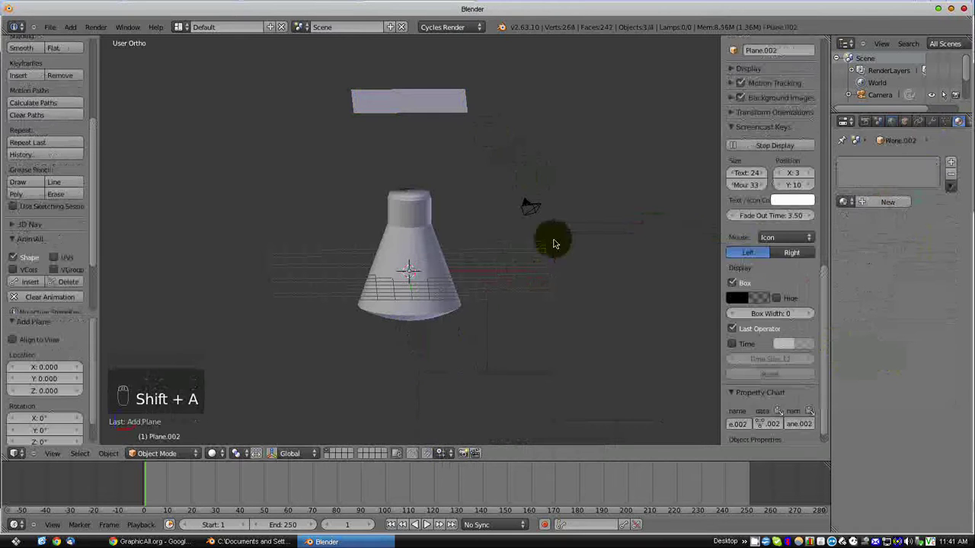
Step: Scale the plane up to ground size and lower it along Z beneath the capsule
{"action": "key", "text": "s"}
{"action": "left_click_drag", "start_coordinate": [502, 253], "coordinate": [627, 252]}
{"action": "key", "text": "s"}
{"action": "key", "text": "s"}
{"action": "key", "text": "g"}
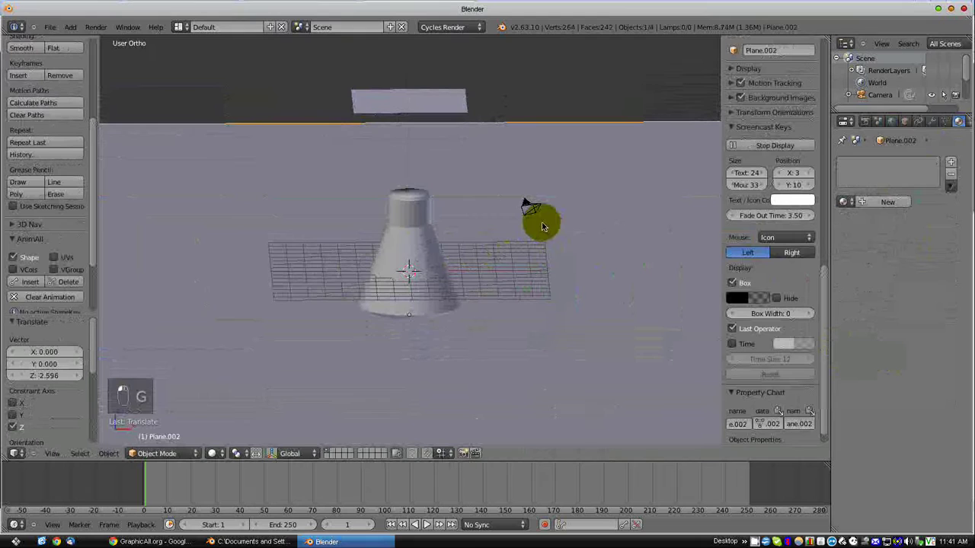
{"action": "right_click", "coordinate": [544, 223]}
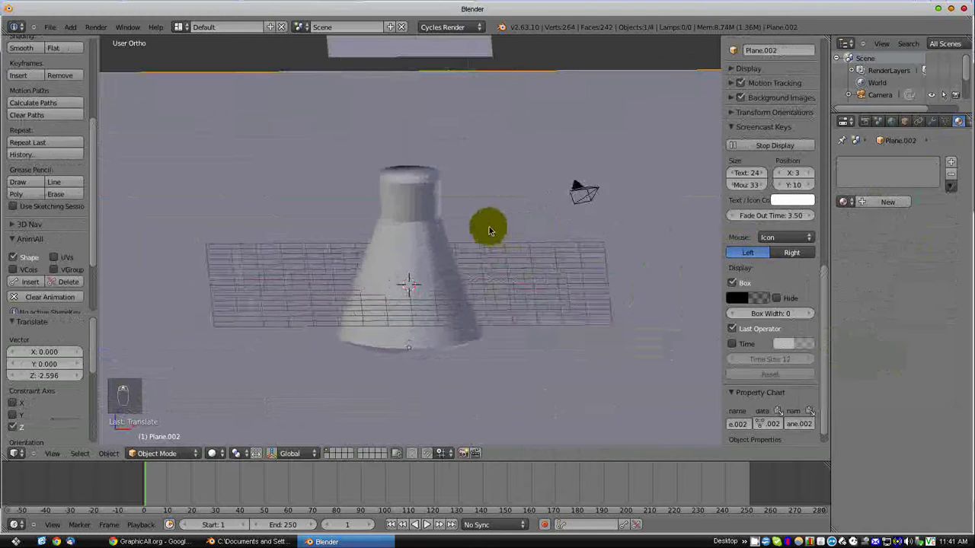
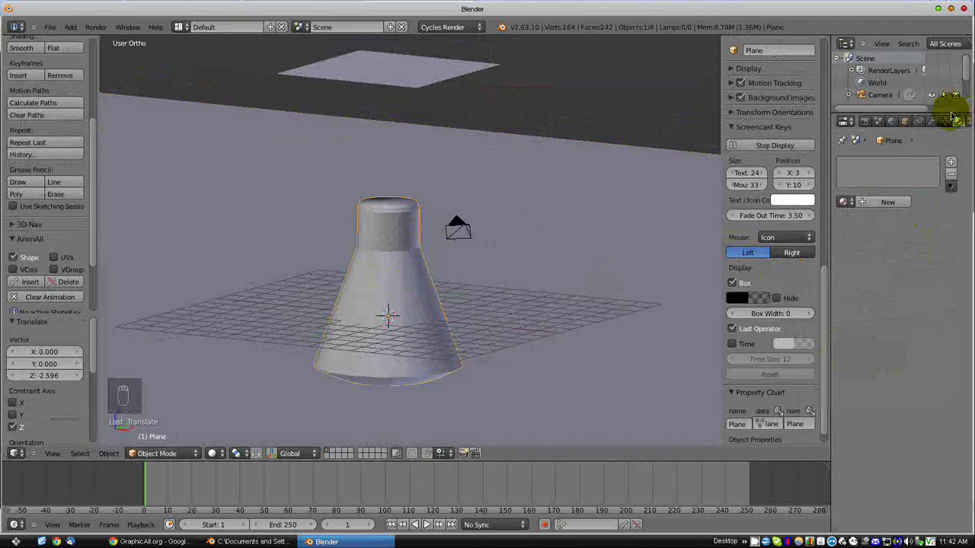
Step: Give the plane a new near-black diffuse material and show the render settings
{"action": "left_click_drag", "start_coordinate": [895, 201], "coordinate": [932, 126]}
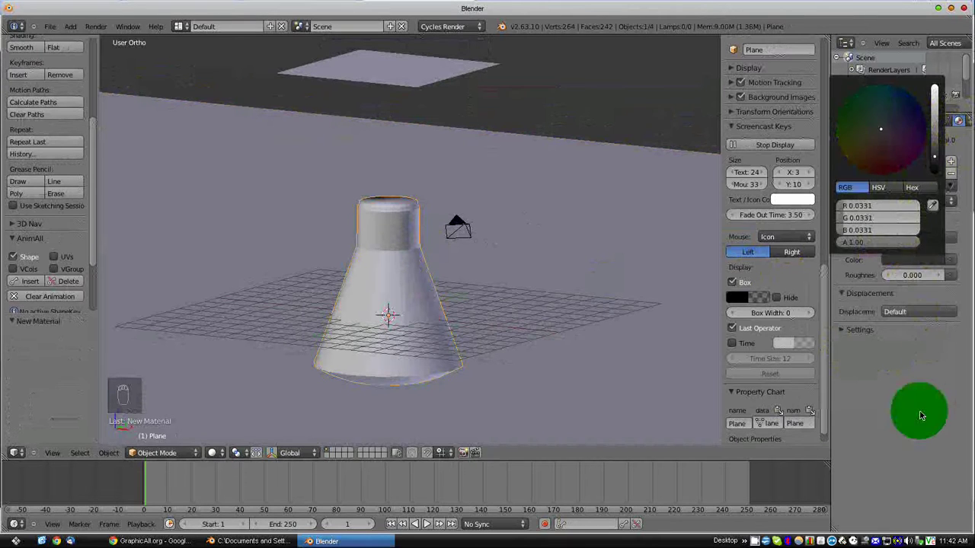
{"action": "left_click", "coordinate": [242, 451]}
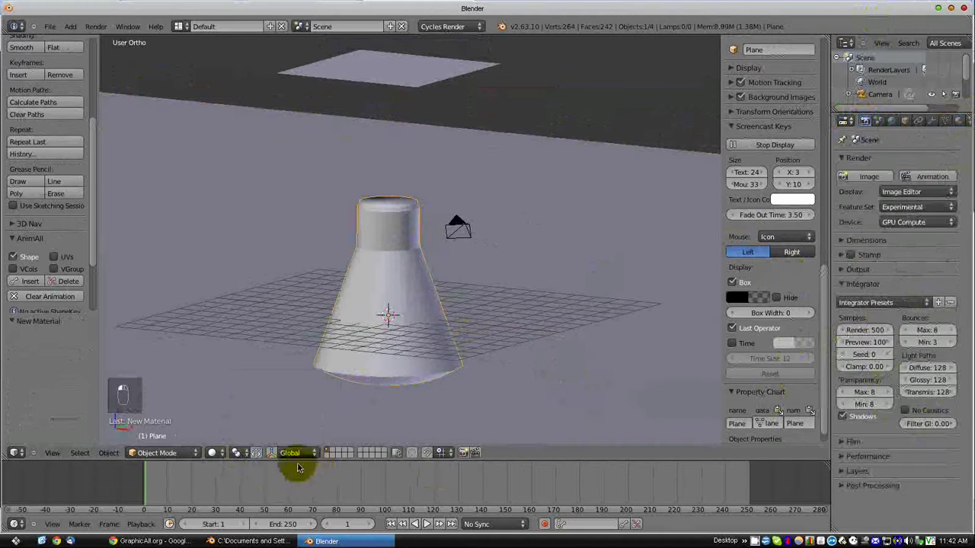
{"action": "left_click", "coordinate": [225, 451]}
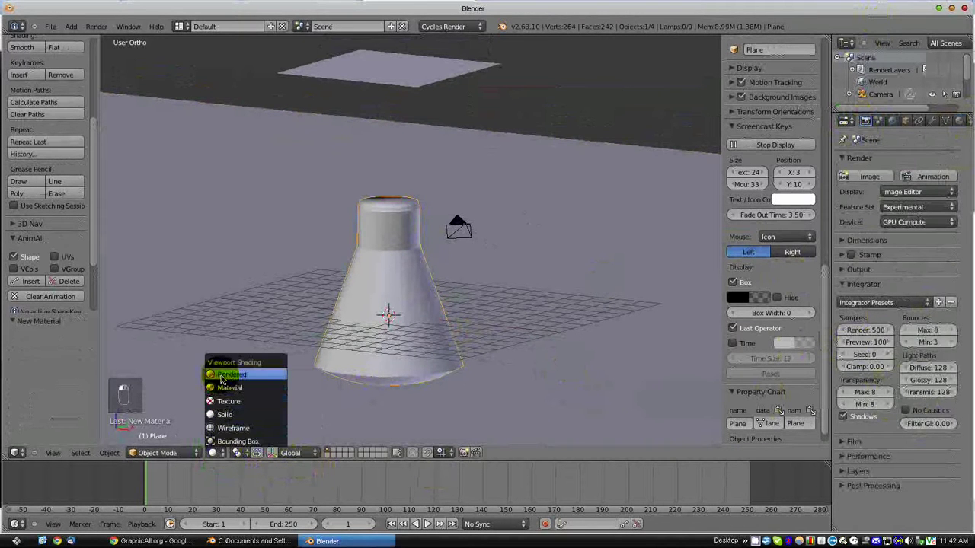
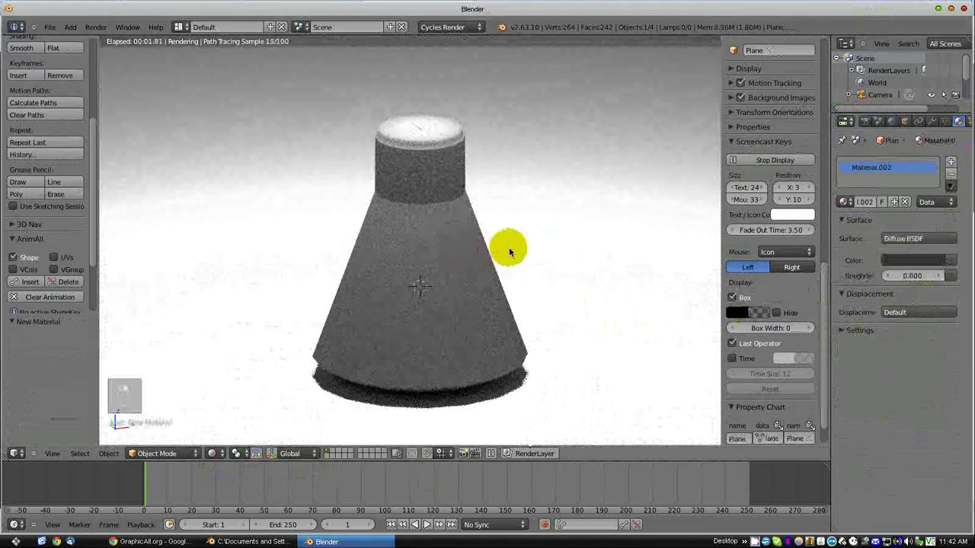
Step: Tip the capsule about -65° on its X axis and leave the rendered viewport preview
{"action": "key", "text": "r"}
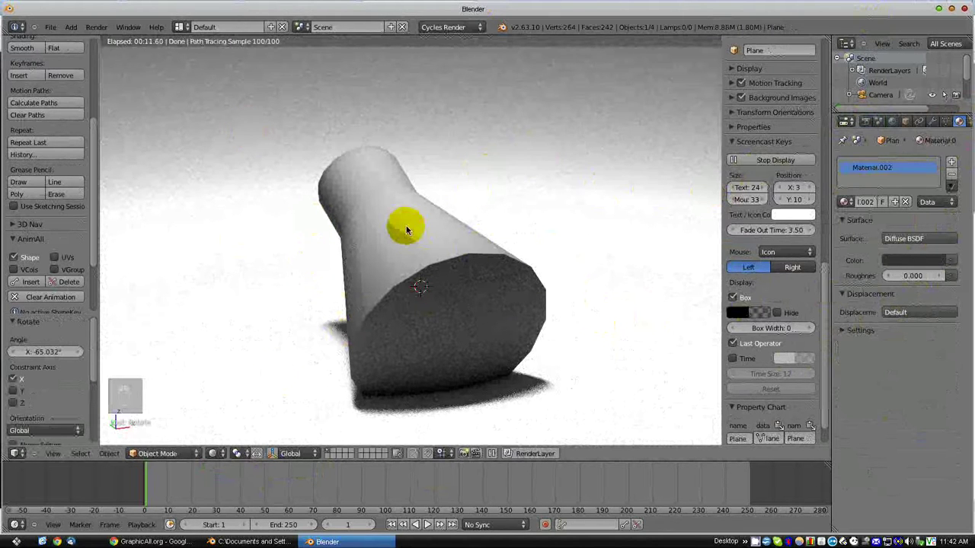
{"action": "left_click", "coordinate": [219, 453]}
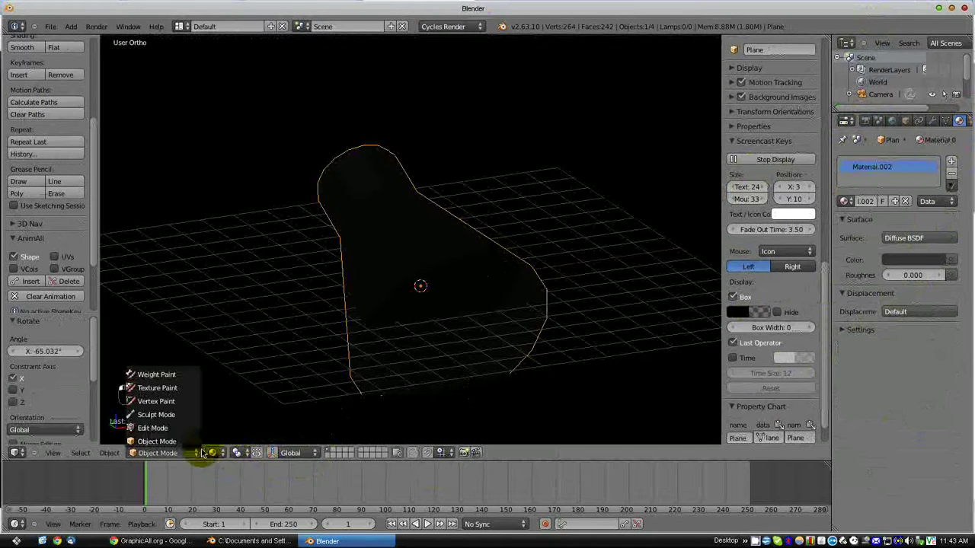
Step: Select and delete the ground and light planes around the capsule
{"action": "left_click", "coordinate": [231, 394]}
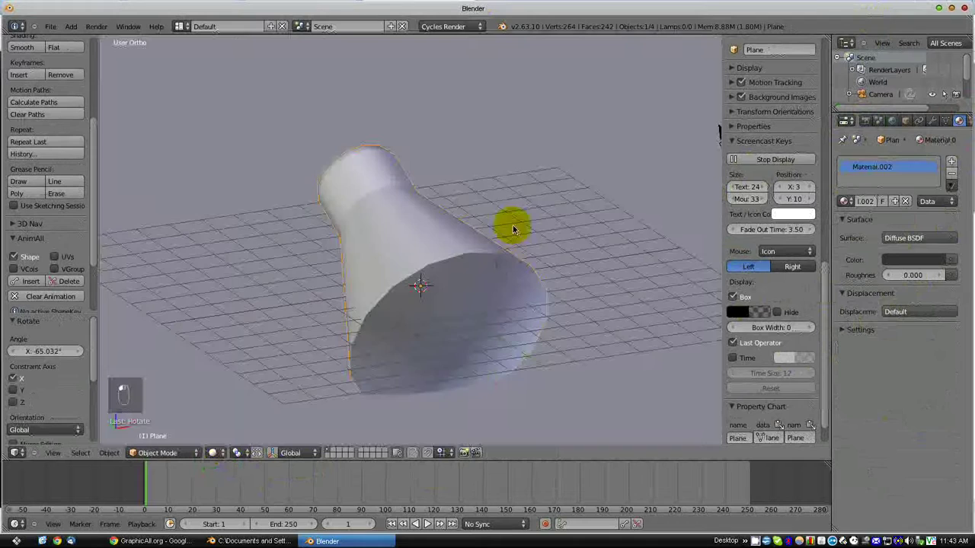
{"action": "left_click_drag", "start_coordinate": [543, 269], "coordinate": [603, 281]}
{"action": "key", "text": "Delete"}
{"action": "right_click", "coordinate": [427, 146]}
{"action": "key", "text": "Delete"}
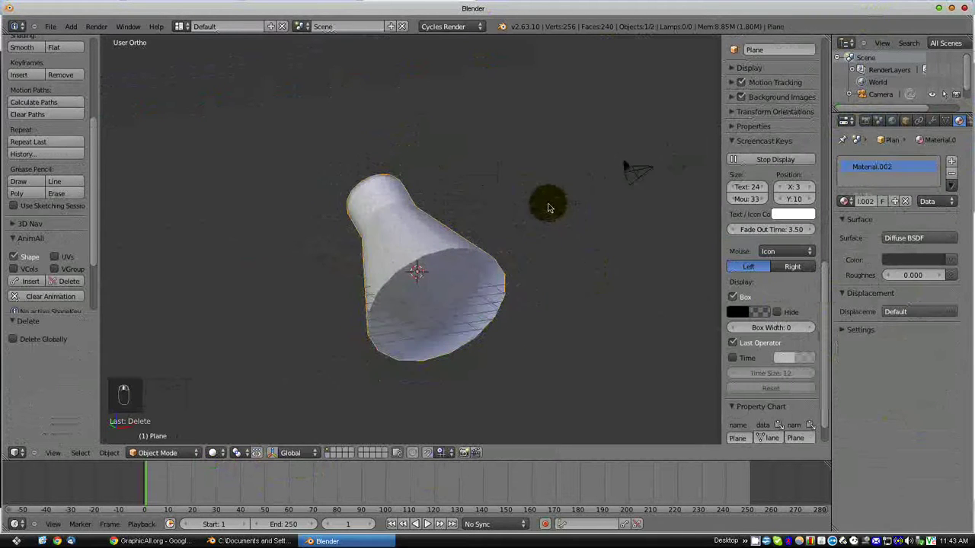
Step: Rotate the capsule 155° about X and view it from the front
{"action": "key", "text": "r"}
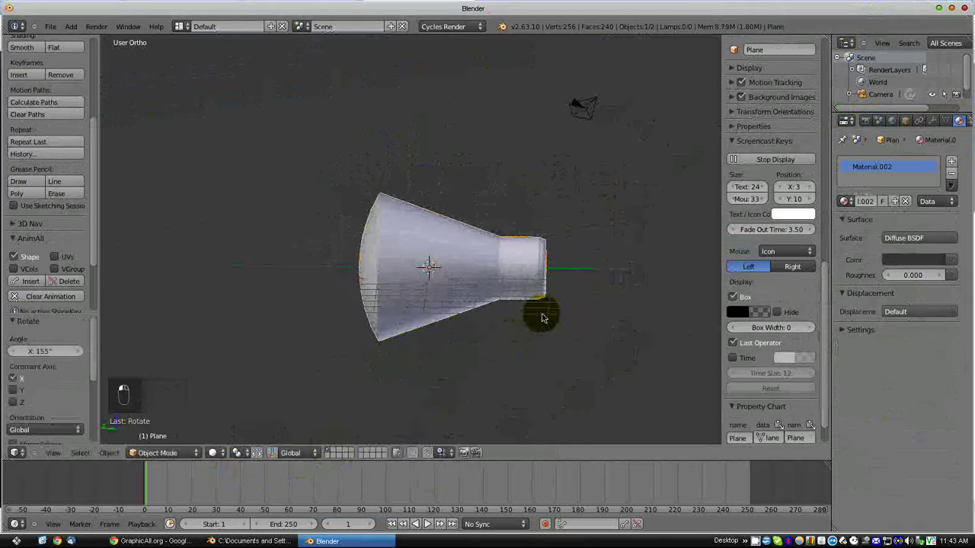
{"action": "key", "text": "KP_0"}
{"action": "key", "text": "KP_1"}
{"action": "key", "text": "KP_1"}
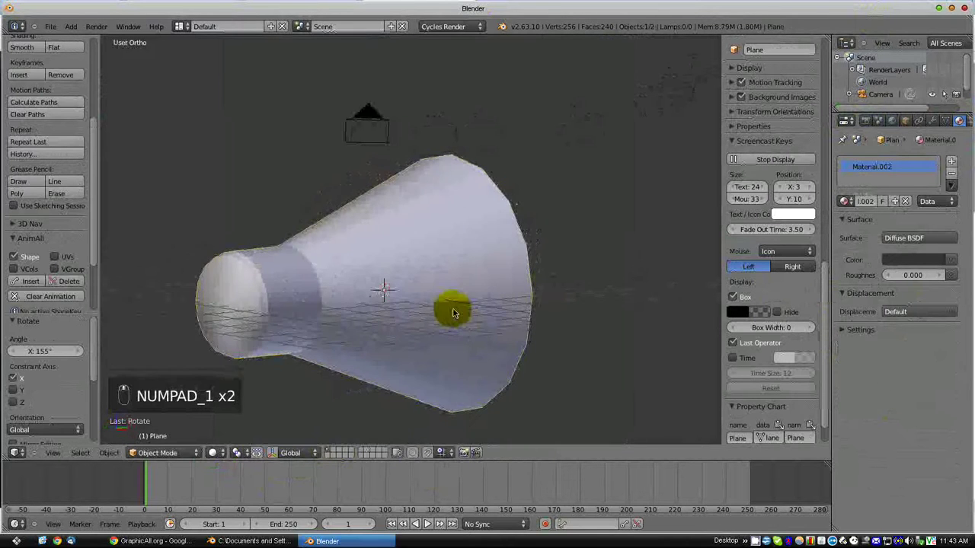
{"action": "key", "text": "KP_1"}
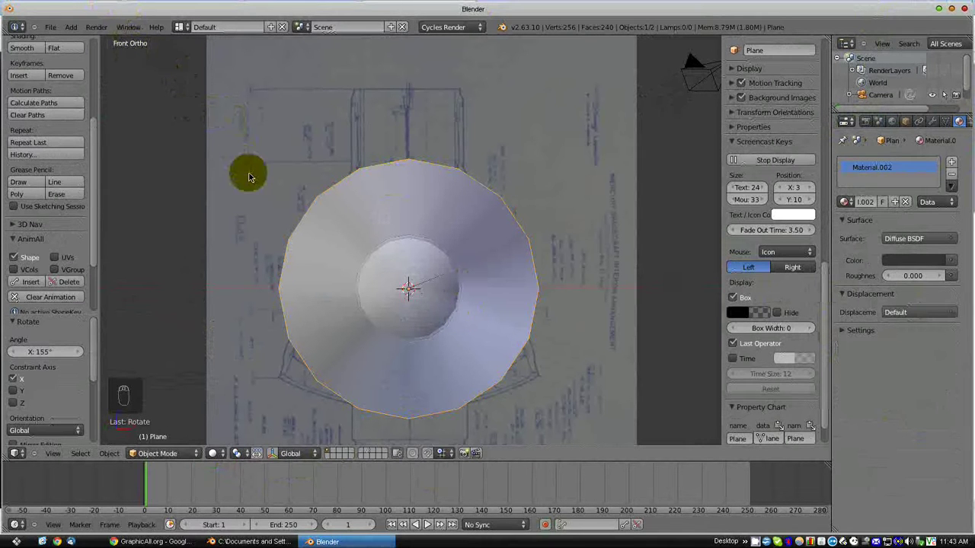
{"action": "key", "text": "KP_1"}
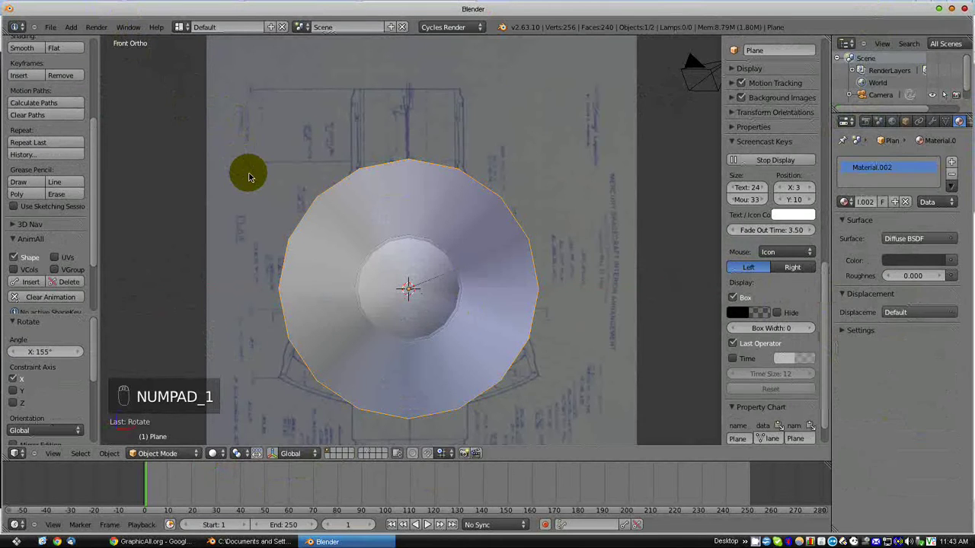
{"action": "key", "text": "KP_5"}
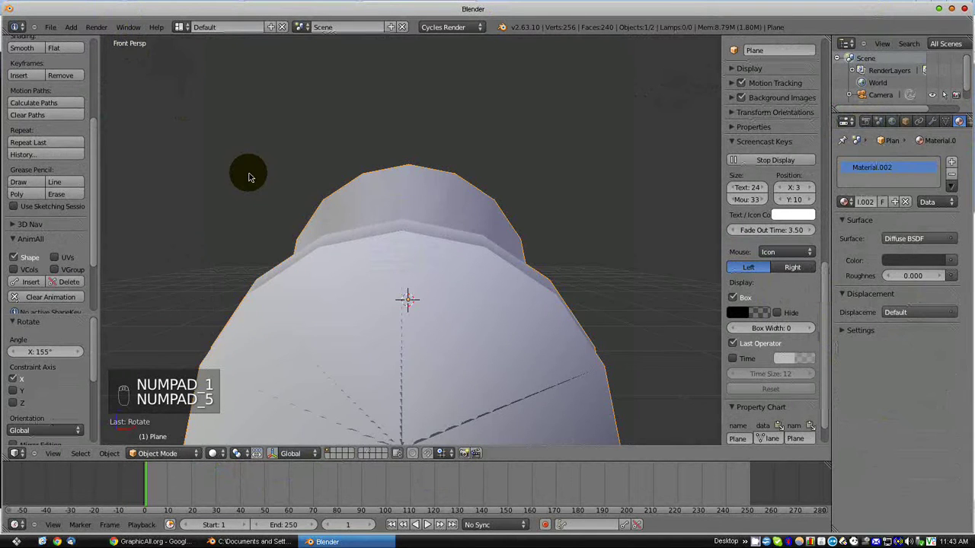
{"action": "key", "text": "KP_5"}
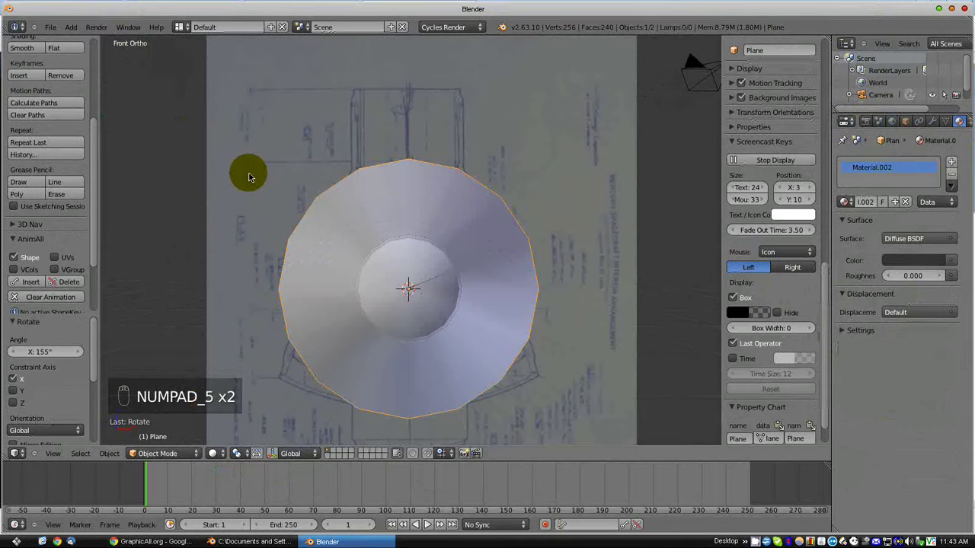
{"action": "key", "text": "KP_1"}
{"action": "key", "text": "KP_3"}
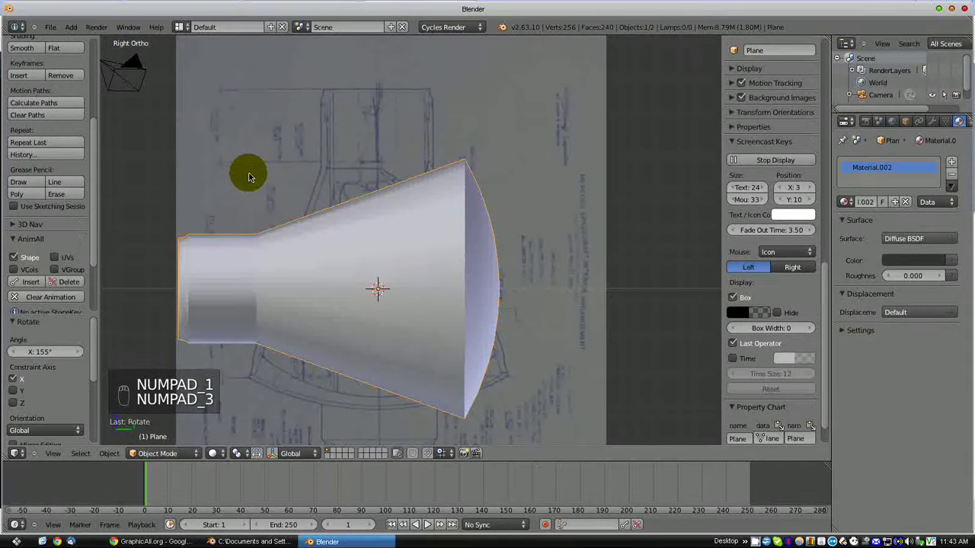
{"action": "key", "text": "KP_7"}
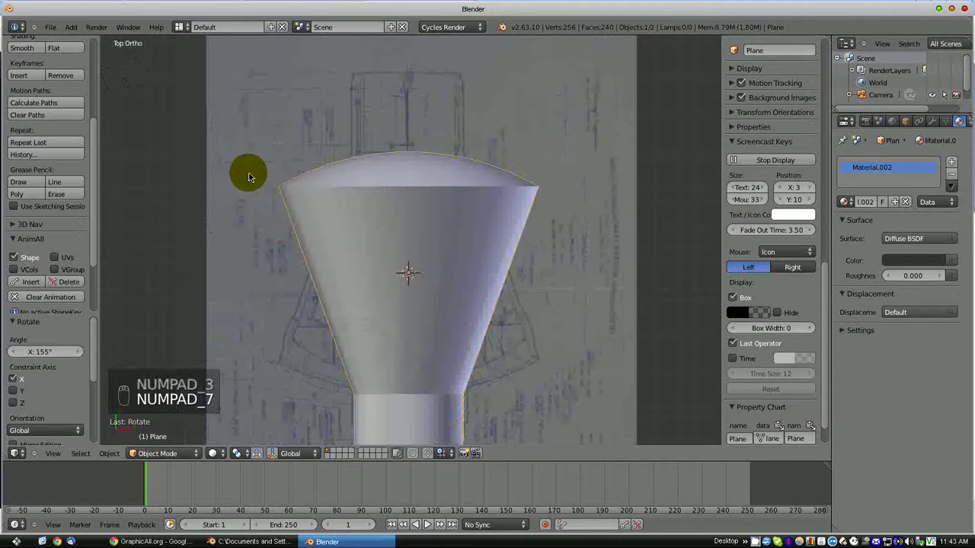
{"action": "key", "text": "KP_1"}
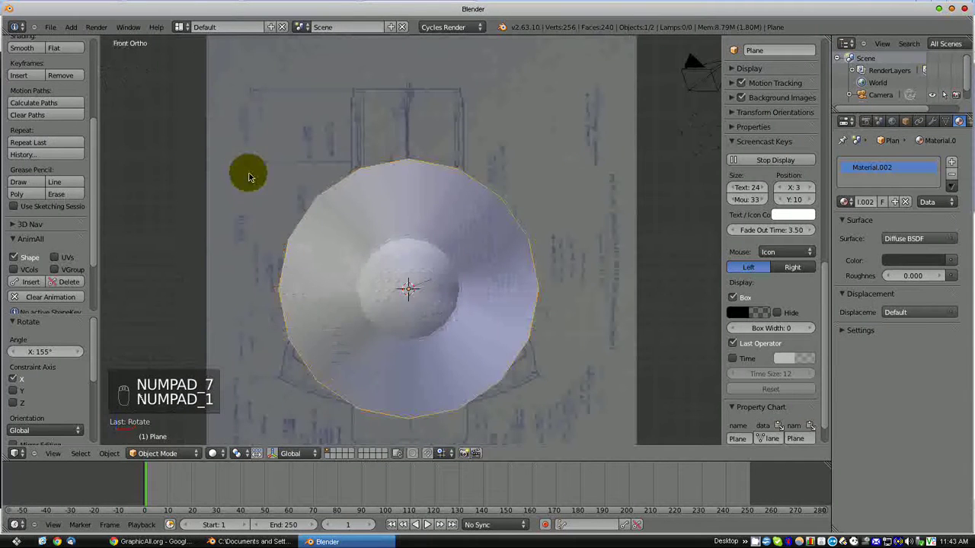
{"action": "left_click_drag", "start_coordinate": [498, 325], "coordinate": [246, 280]}
{"action": "key", "text": "KP_1"}
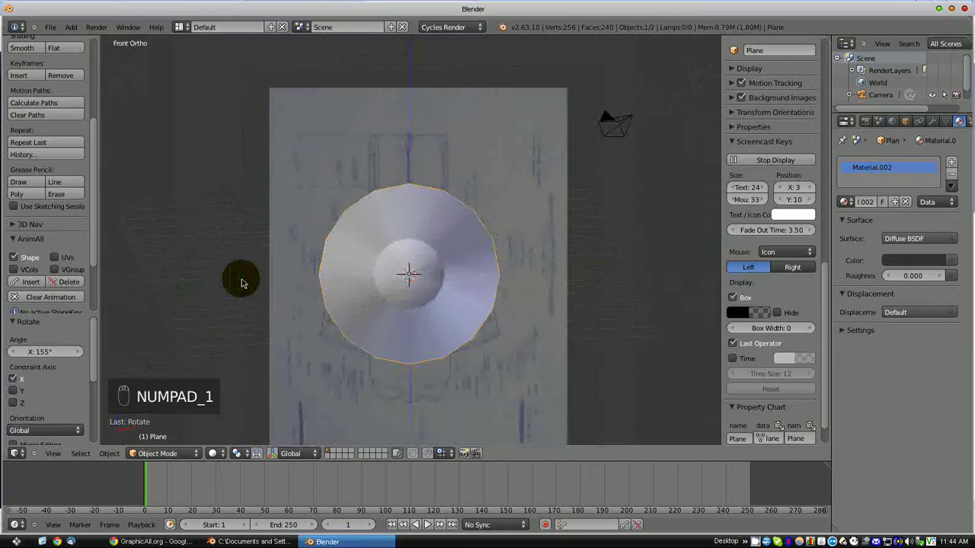